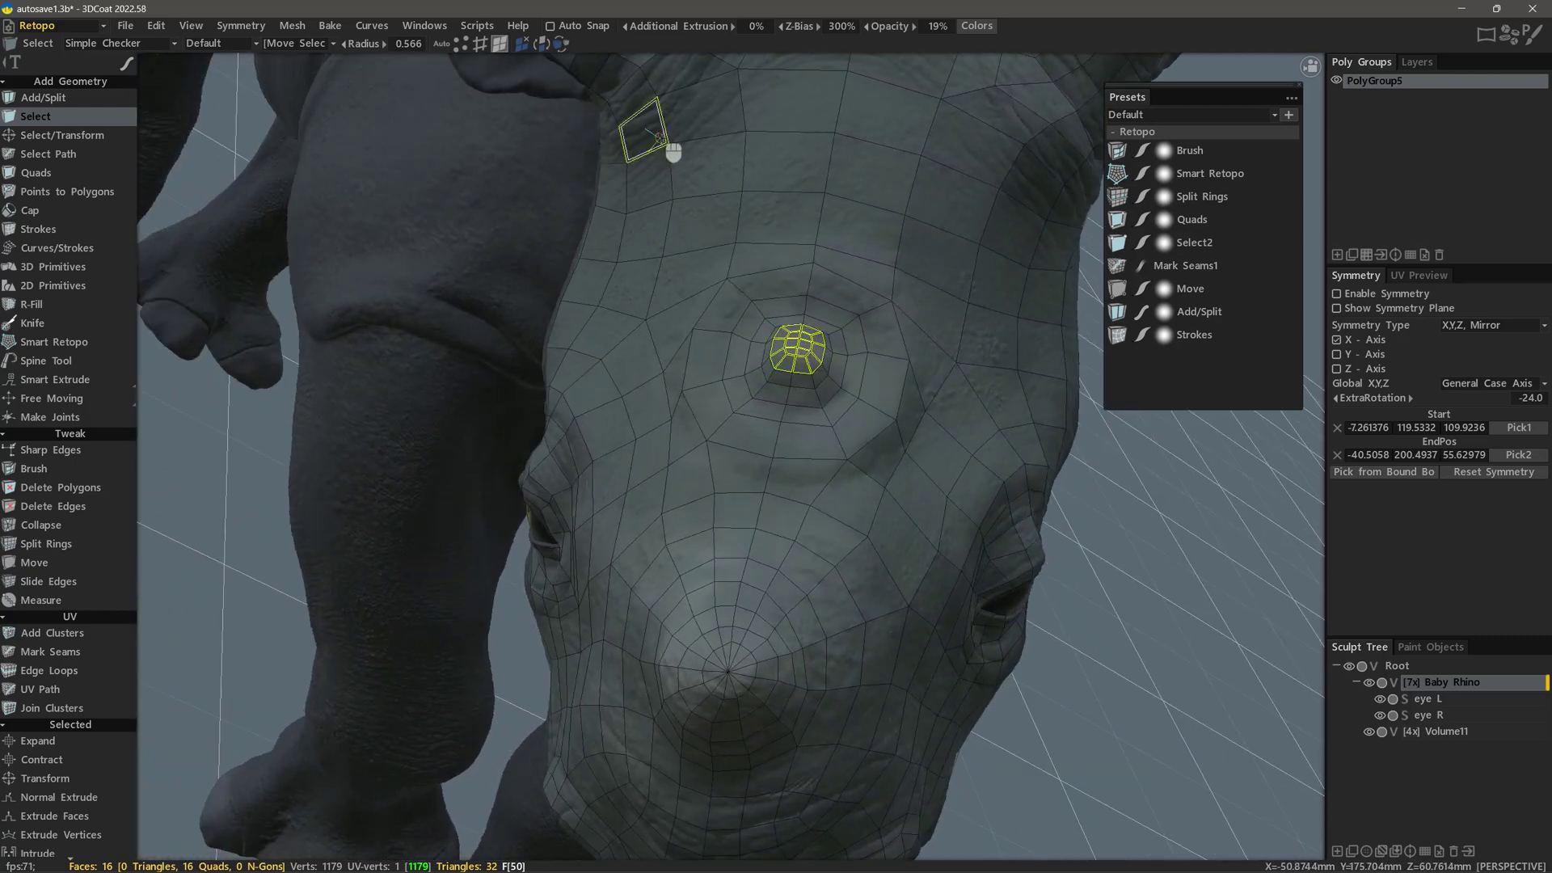
# Select the 16-quad horn-tip patch and start a Transform on it, moving the faces slightly with the gizmo
pyautogui.click(559, 35)
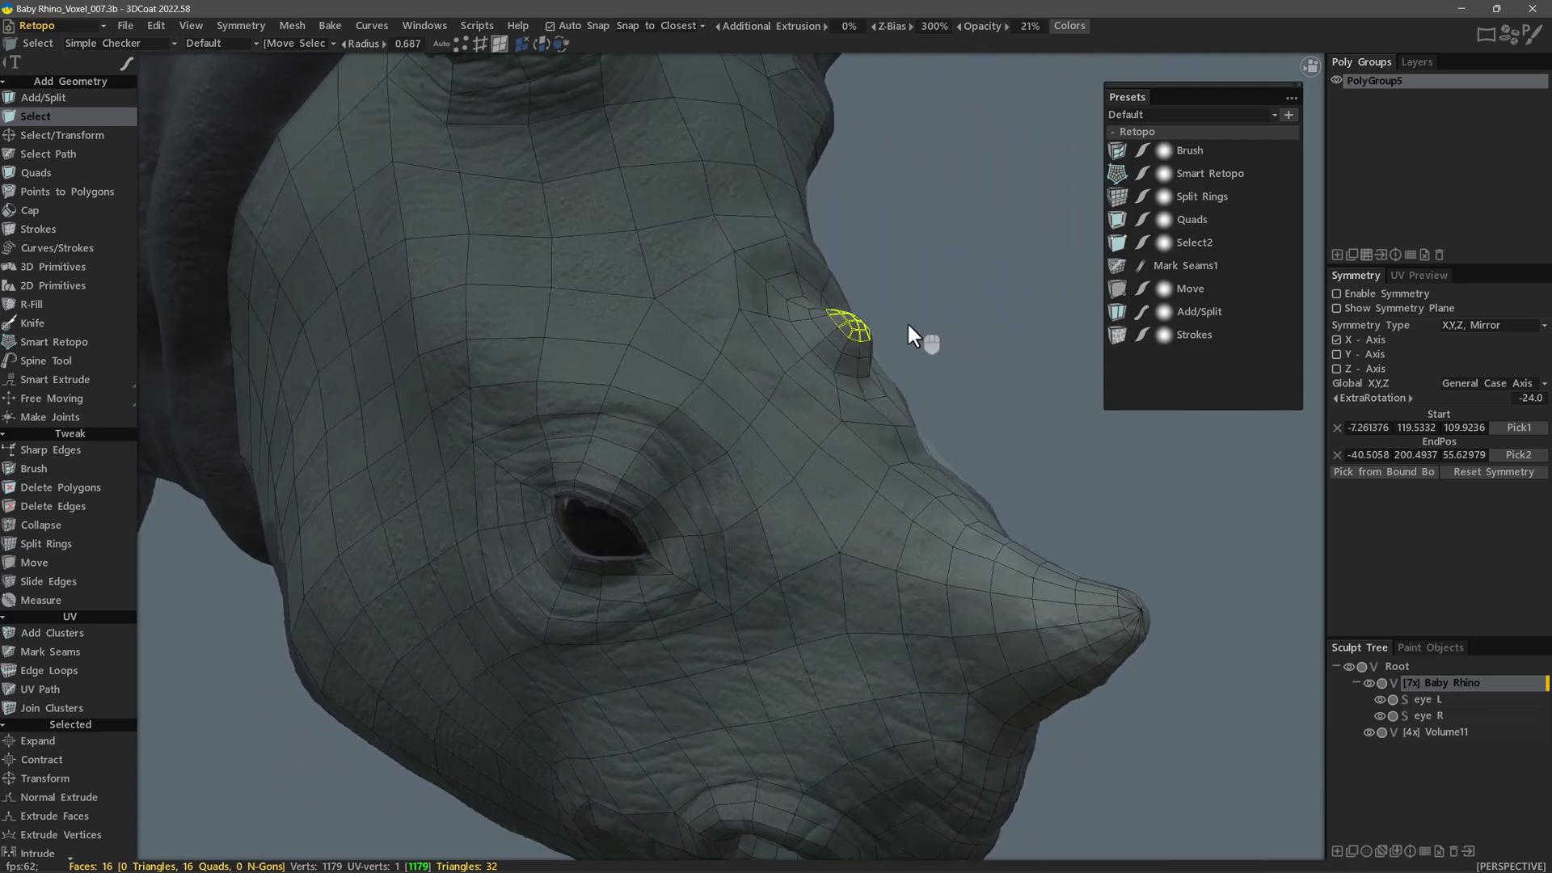
pyautogui.press('F9')
pyautogui.rightClick(864, 337)
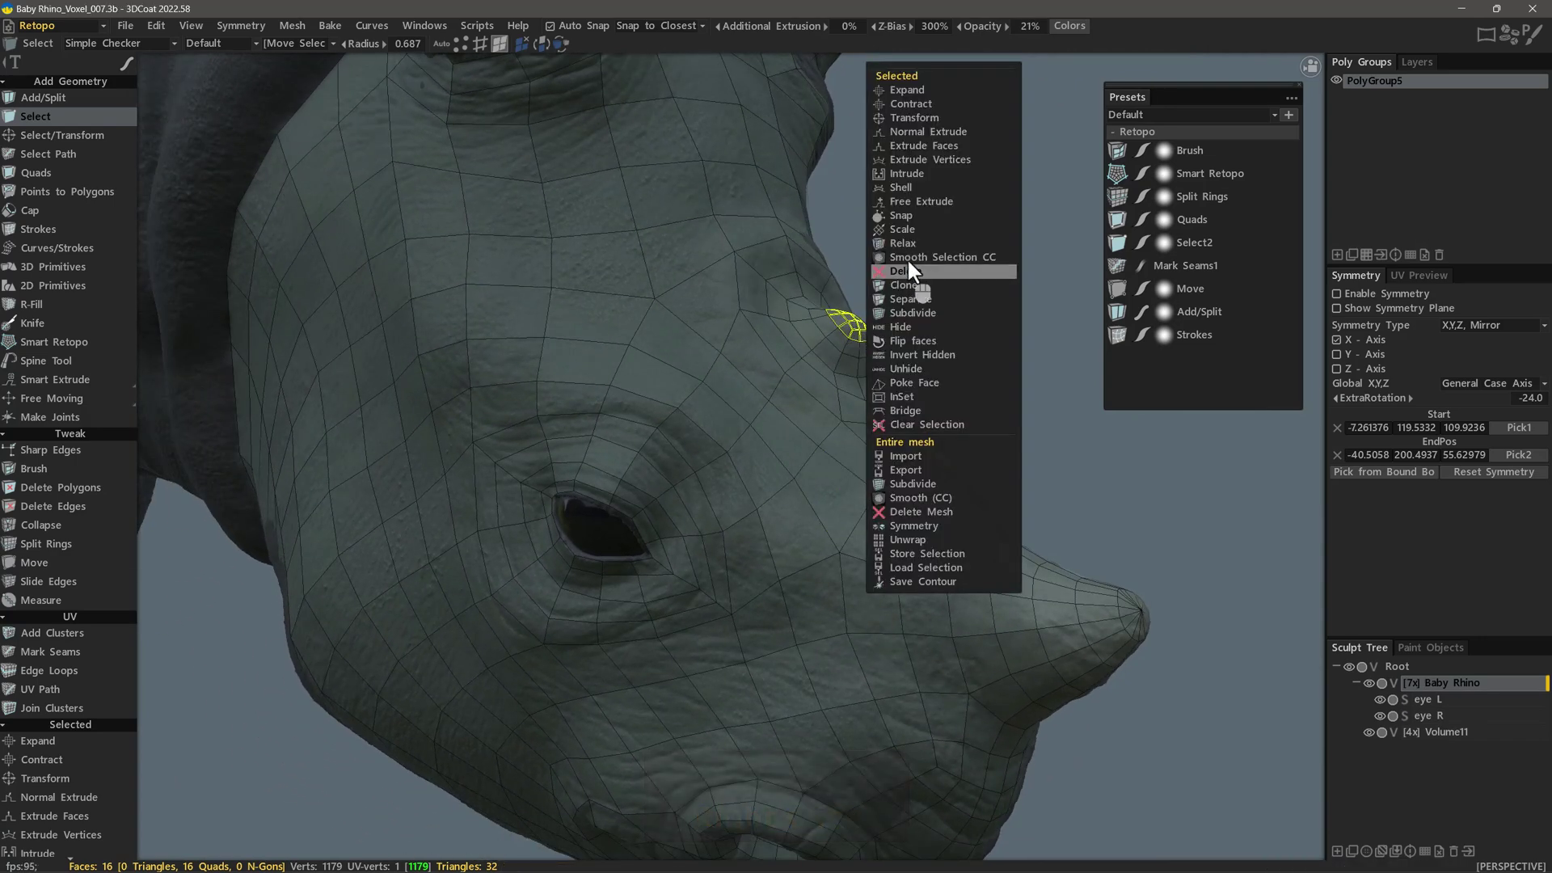
pyautogui.click(928, 123)
pyautogui.click(1139, 567)
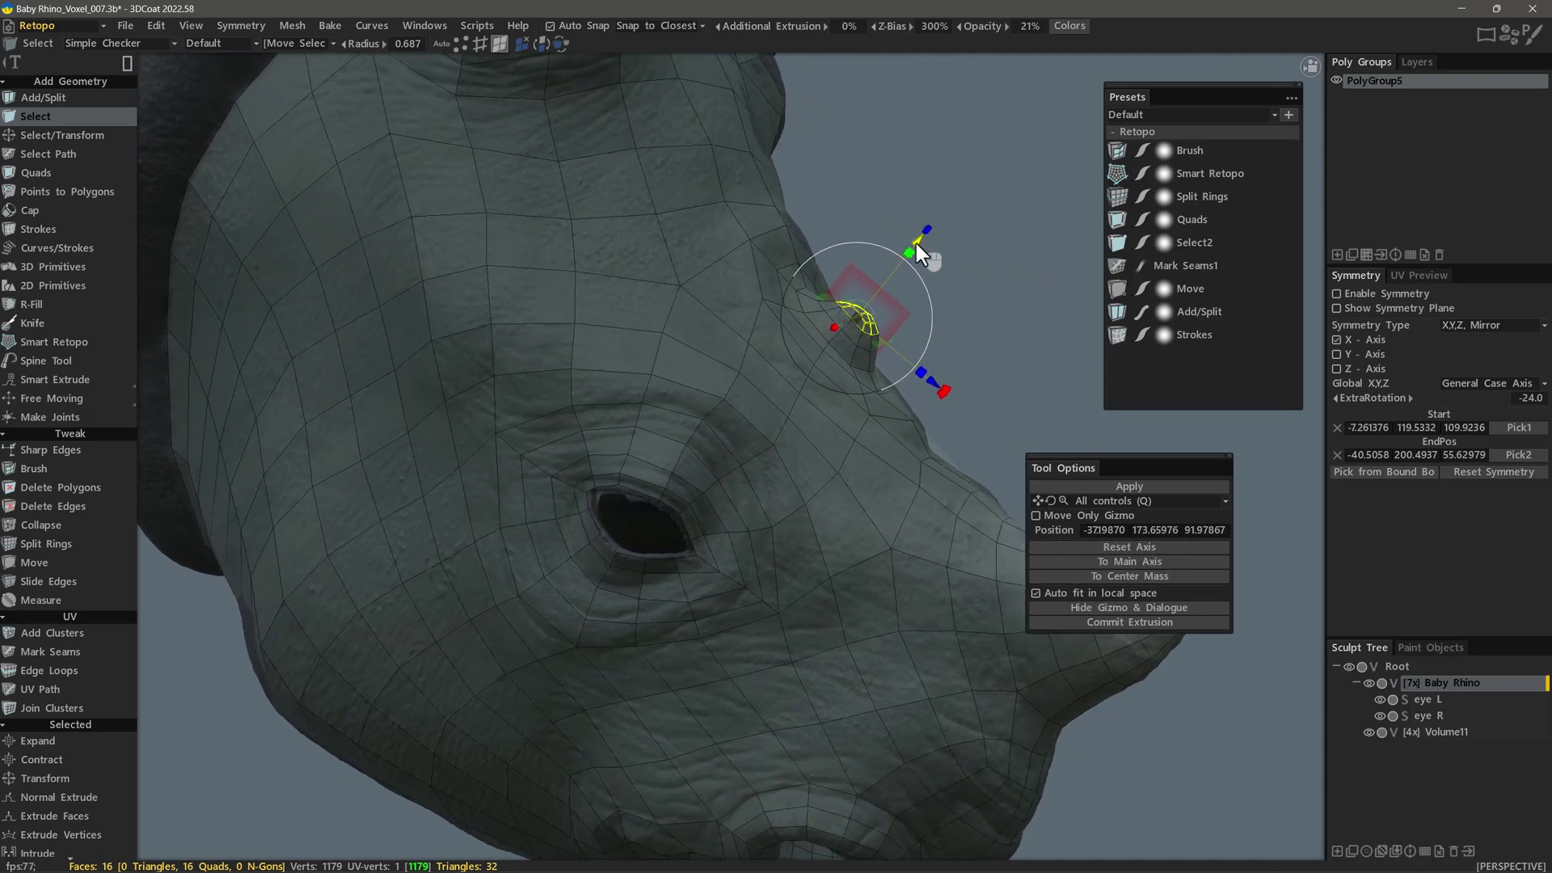
pyautogui.click(924, 254)
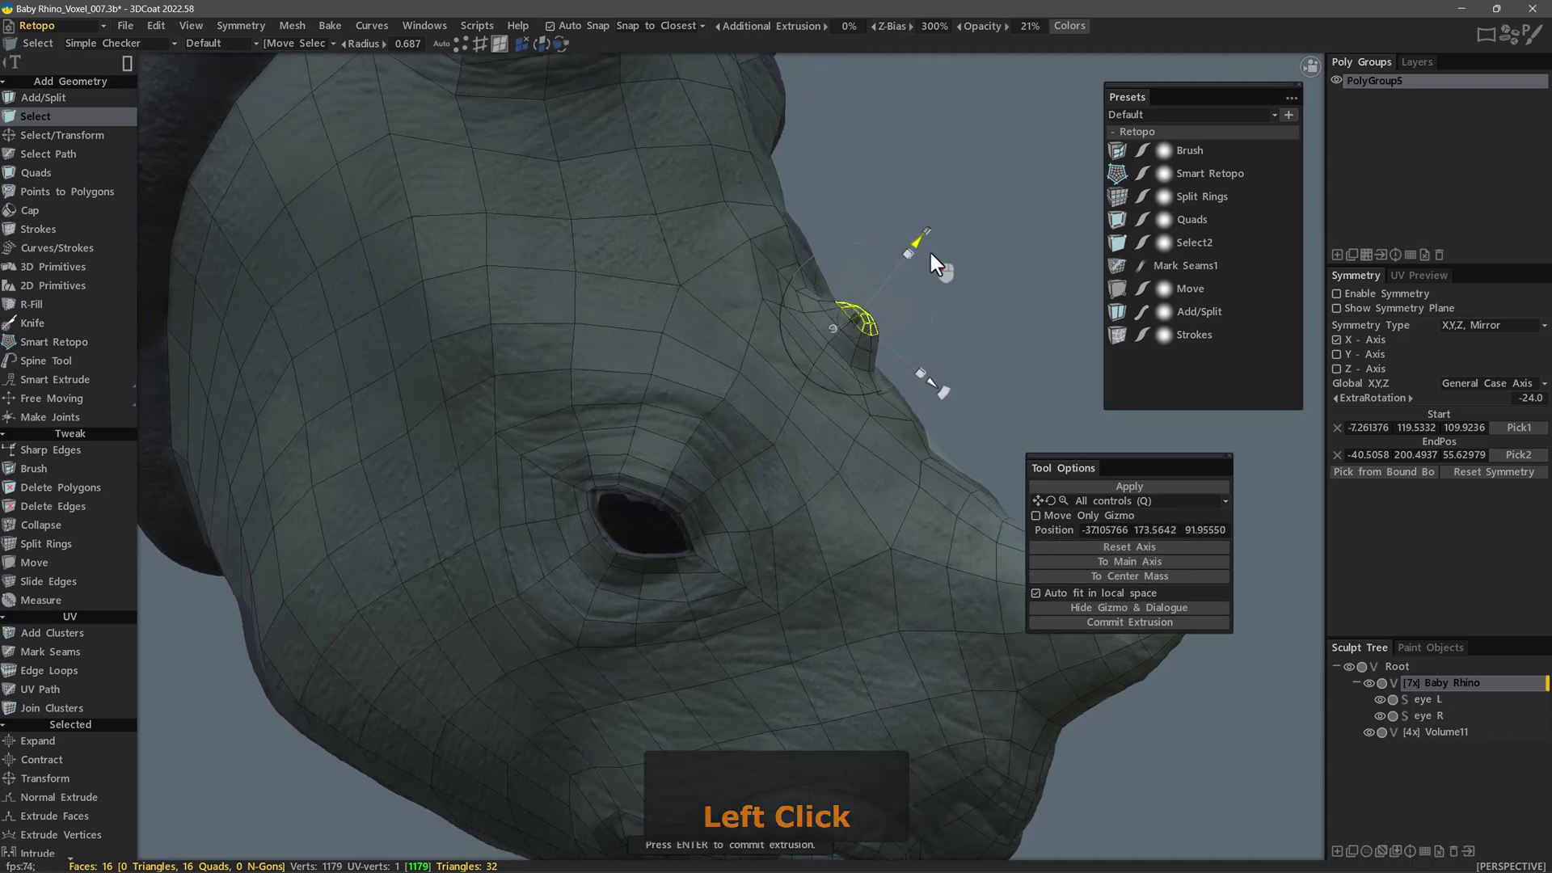
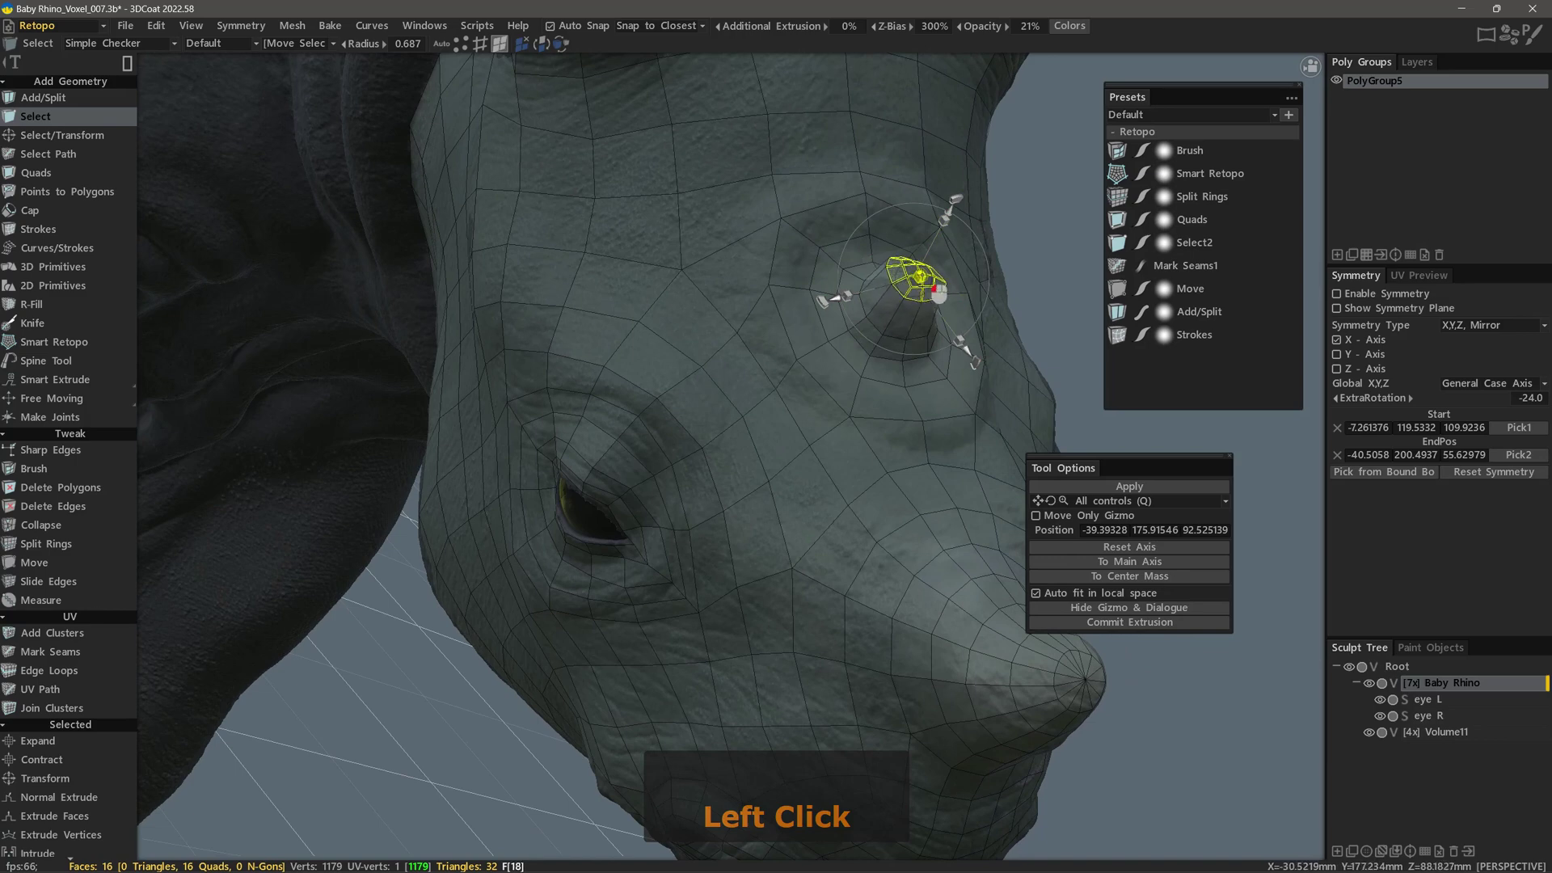
# Undo the horn-tip move, switch to vertex selection with soft selection on, and pull the horn tip upward
pyautogui.press('ctrl+z')
pyautogui.press('ctrl+z')
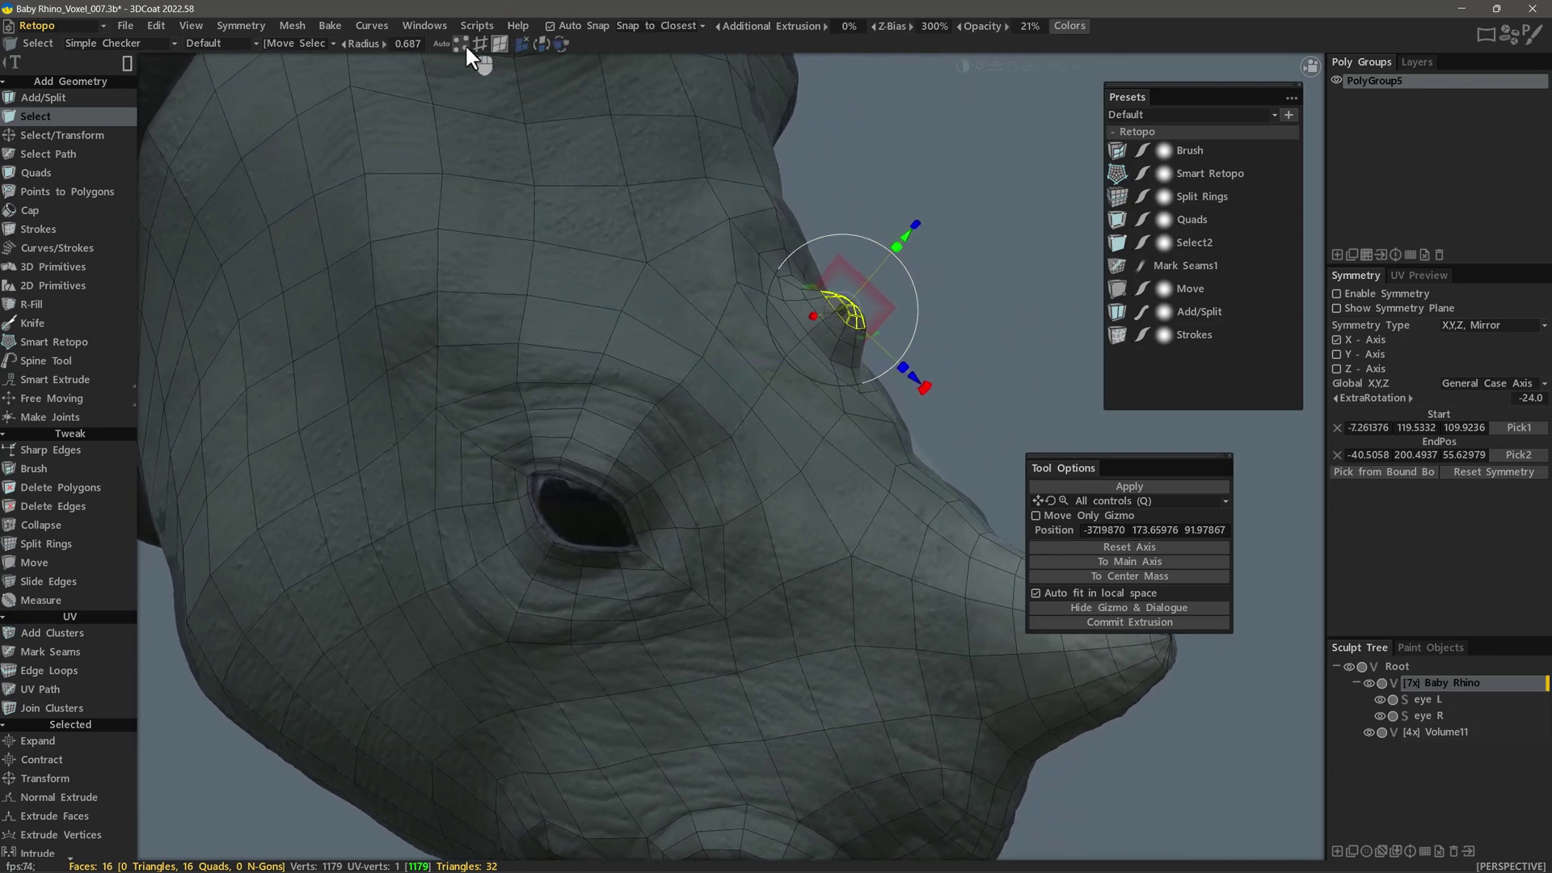
pyautogui.click(469, 53)
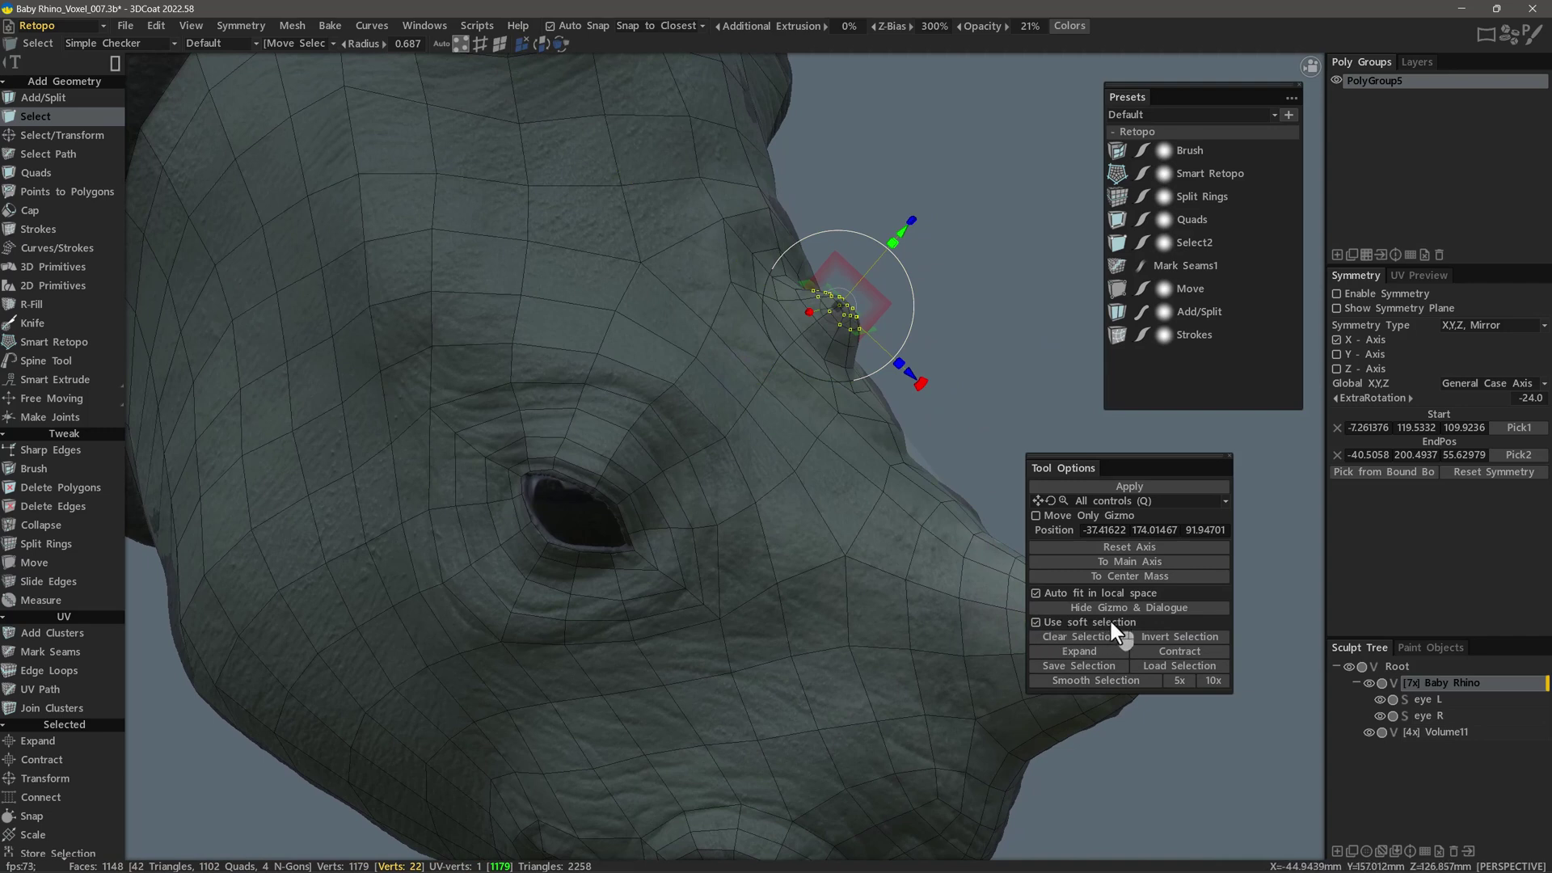
pyautogui.click(1215, 692)
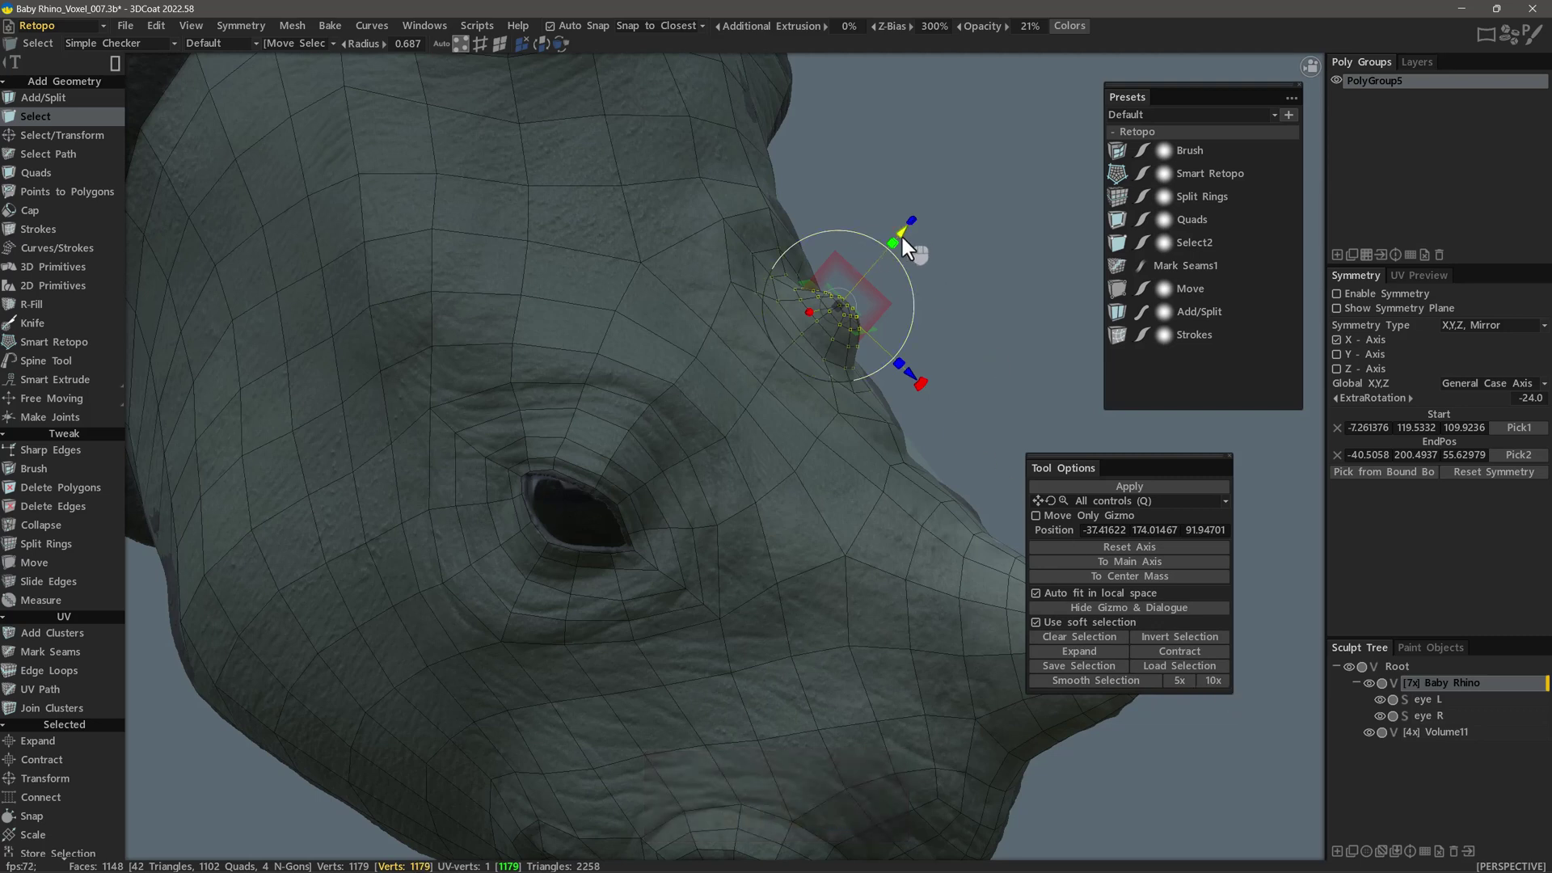
pyautogui.click(907, 245)
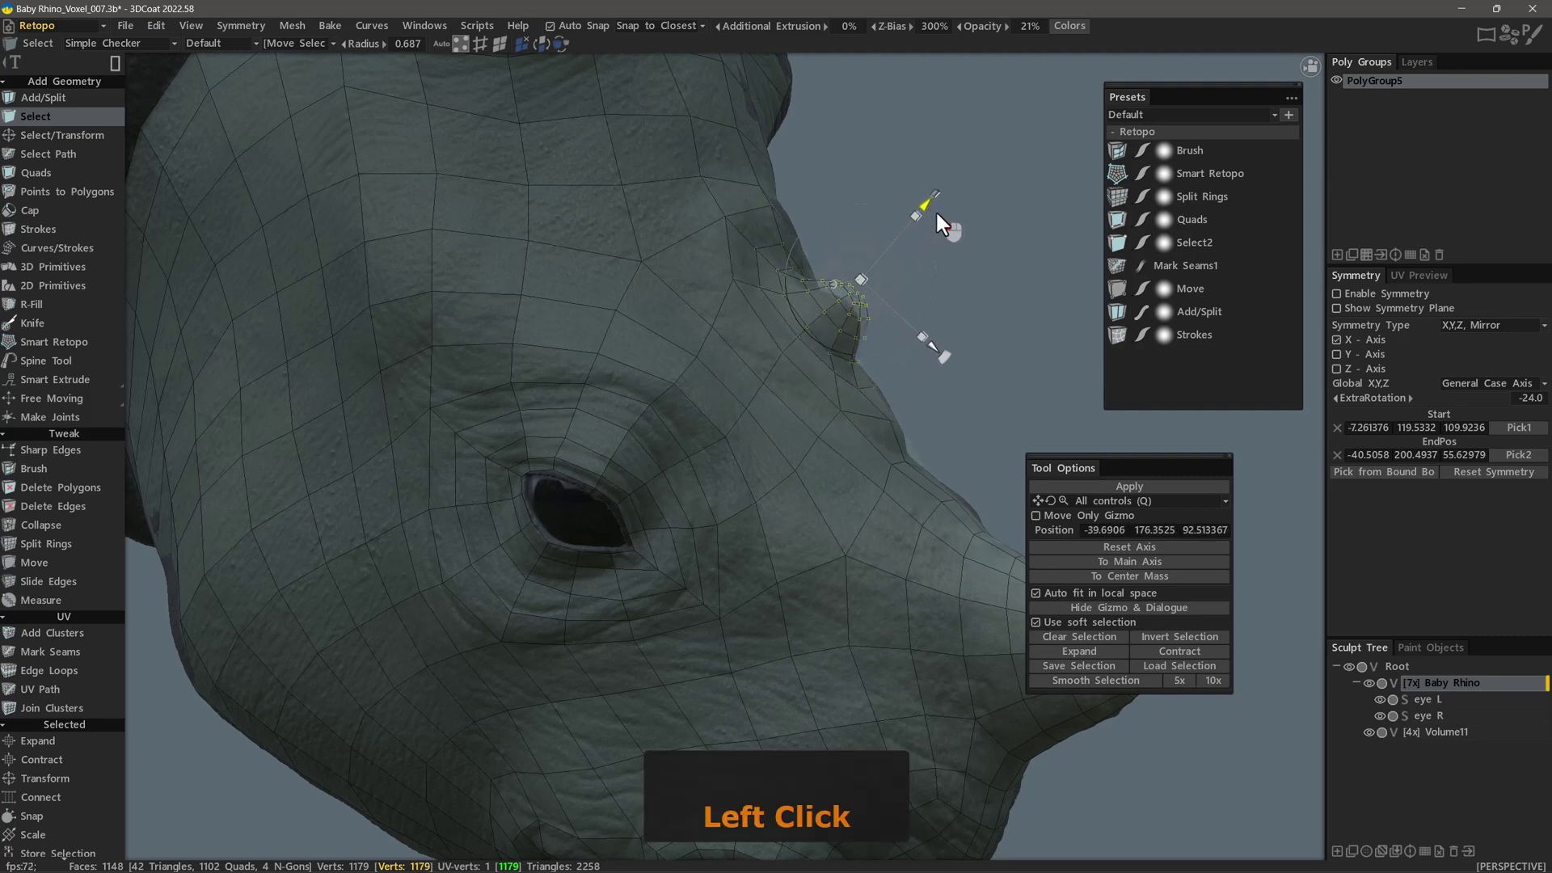
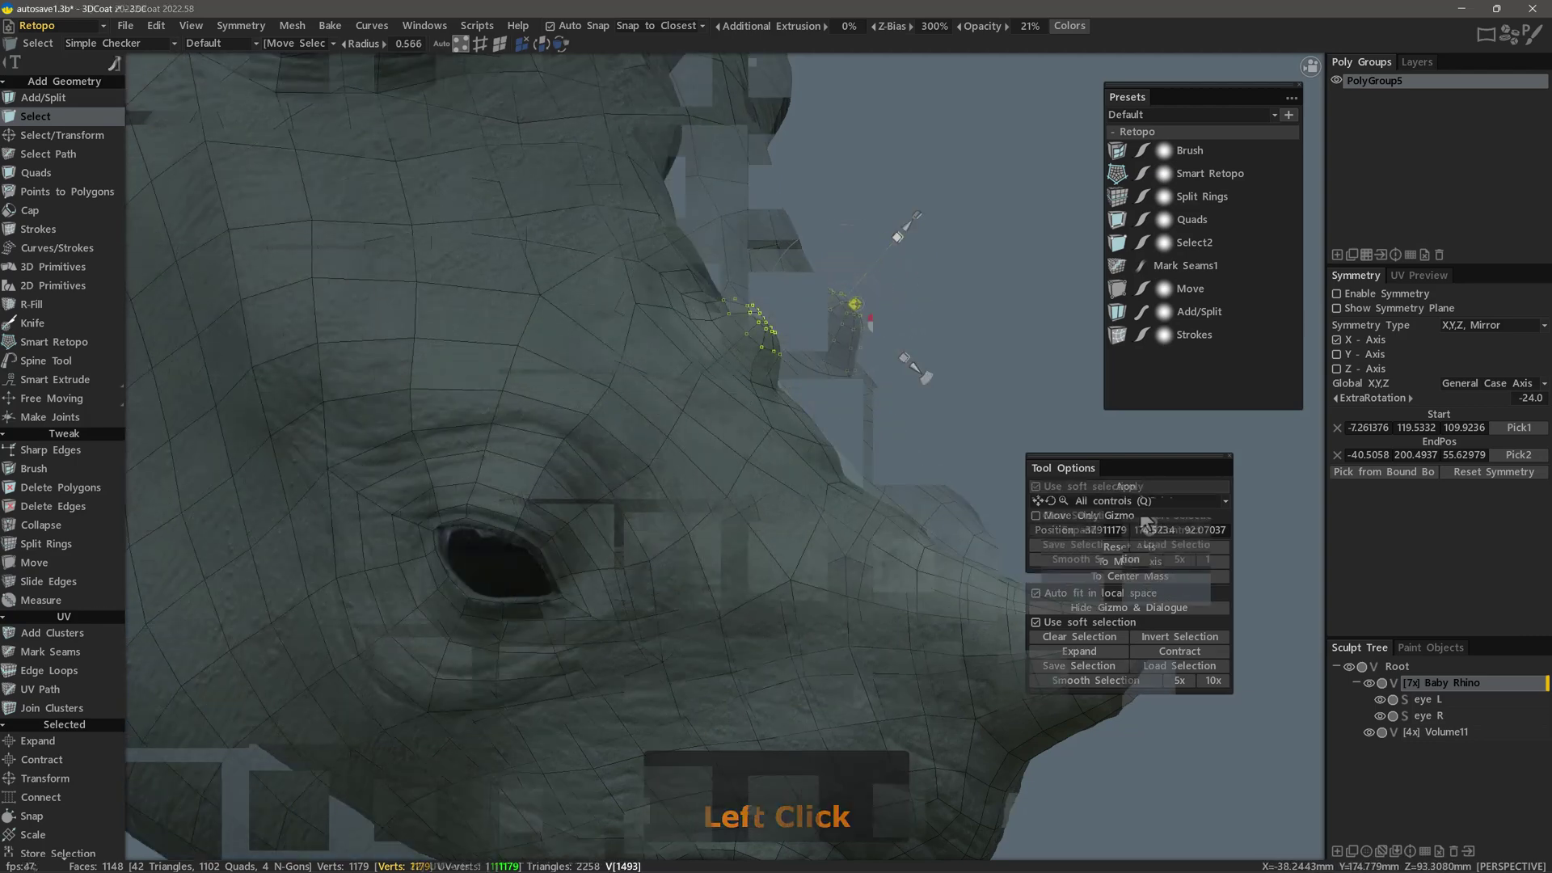
# Invert the horn-tip vertex selection and invert it back again
pyautogui.click(1186, 508)
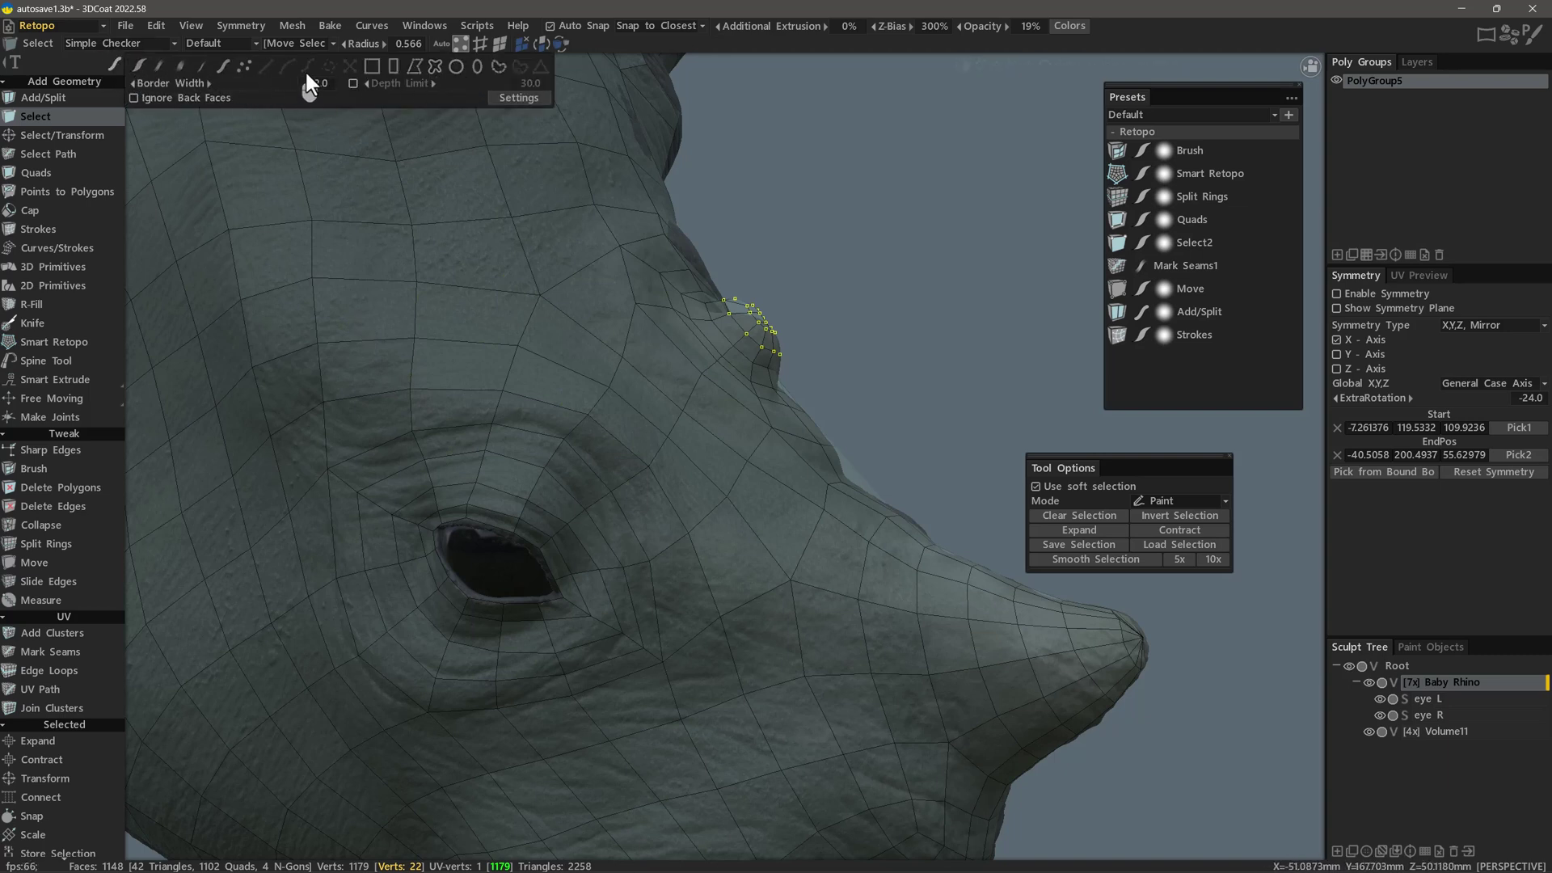
pyautogui.click(1196, 510)
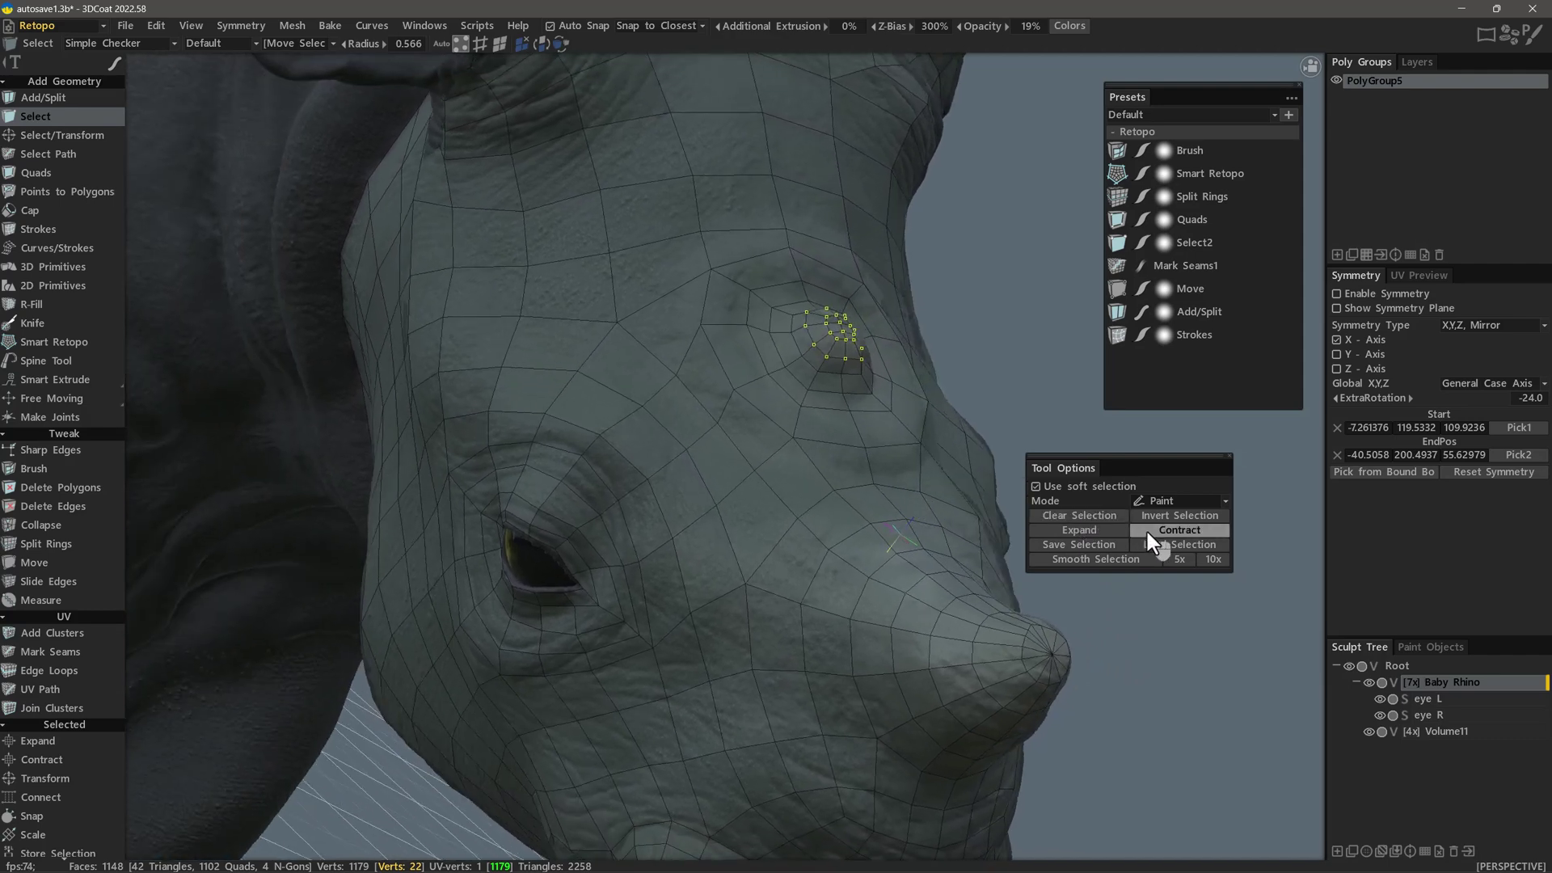
pyautogui.click(1182, 525)
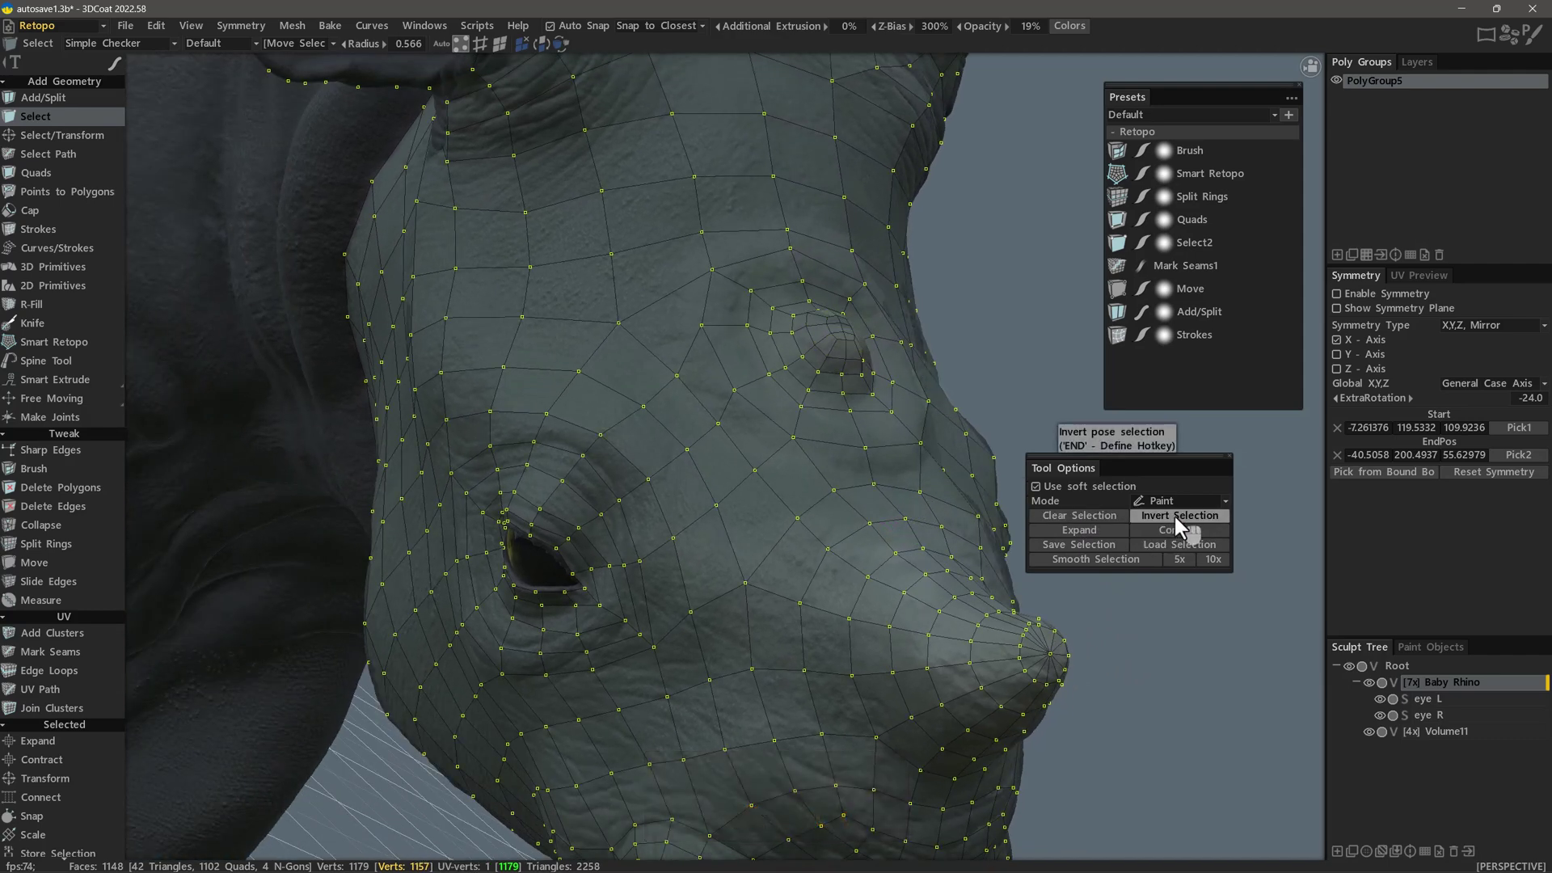
pyautogui.click(1163, 522)
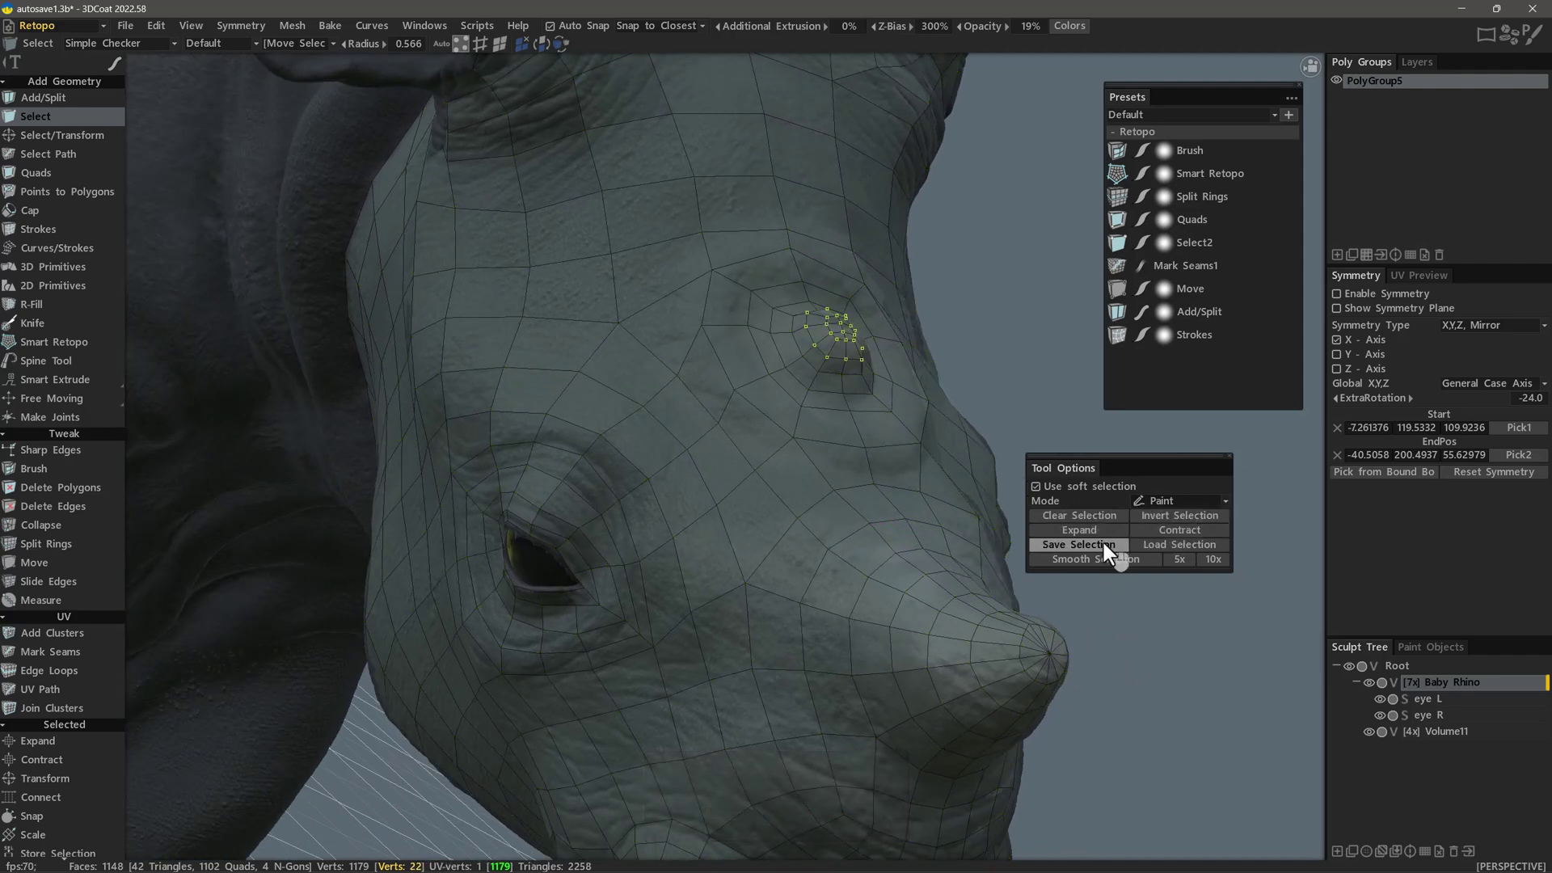
# Expand then contract the selection by one ring and apply Smooth Selection 10x to its falloff
pyautogui.click(1096, 536)
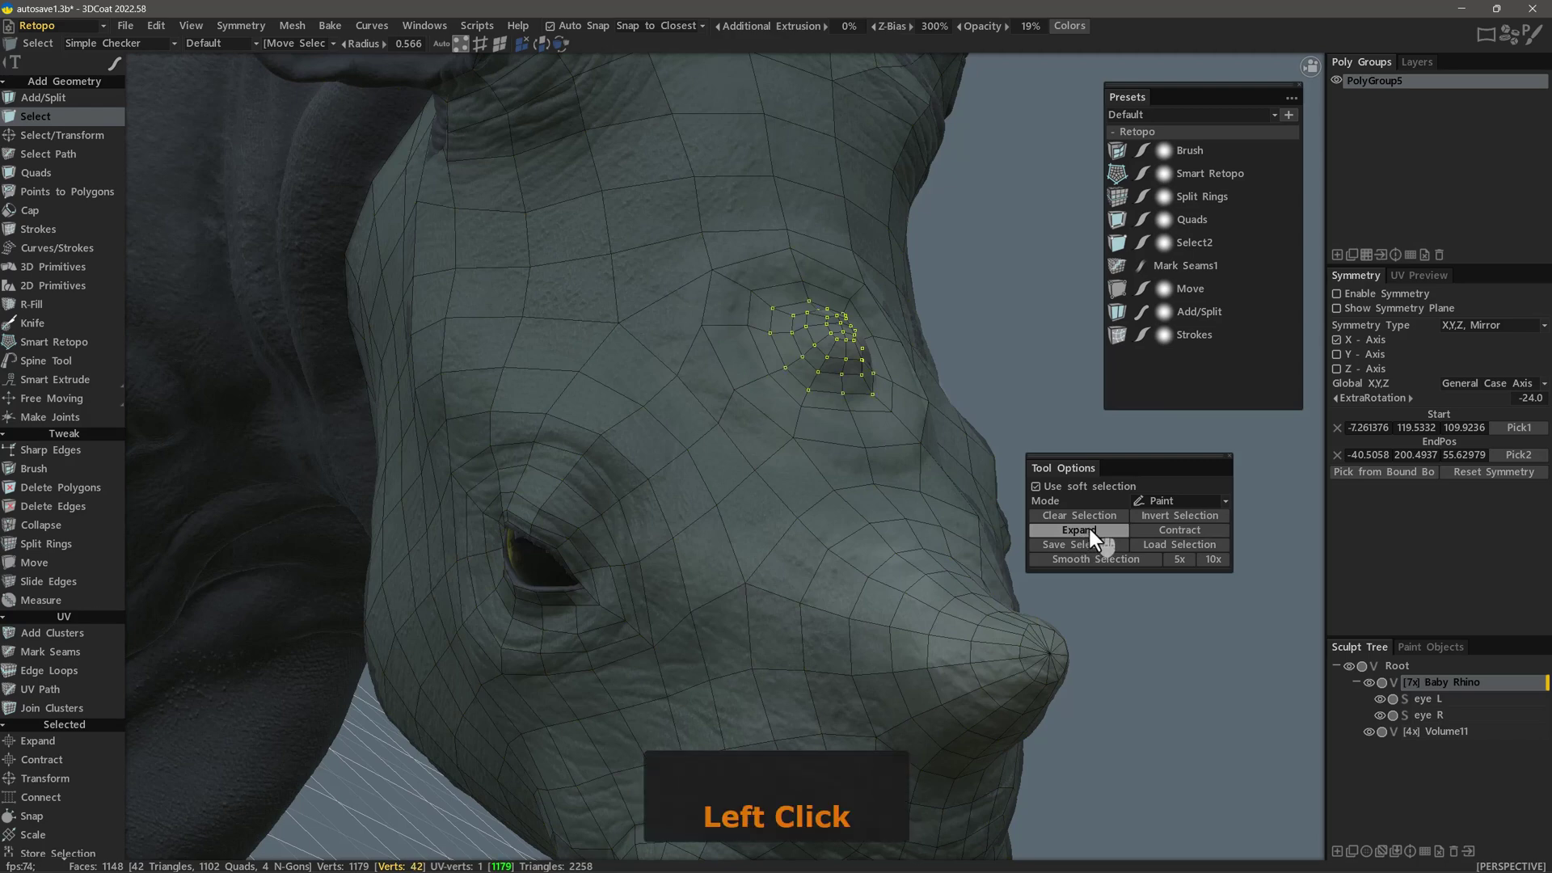
pyautogui.click(1162, 541)
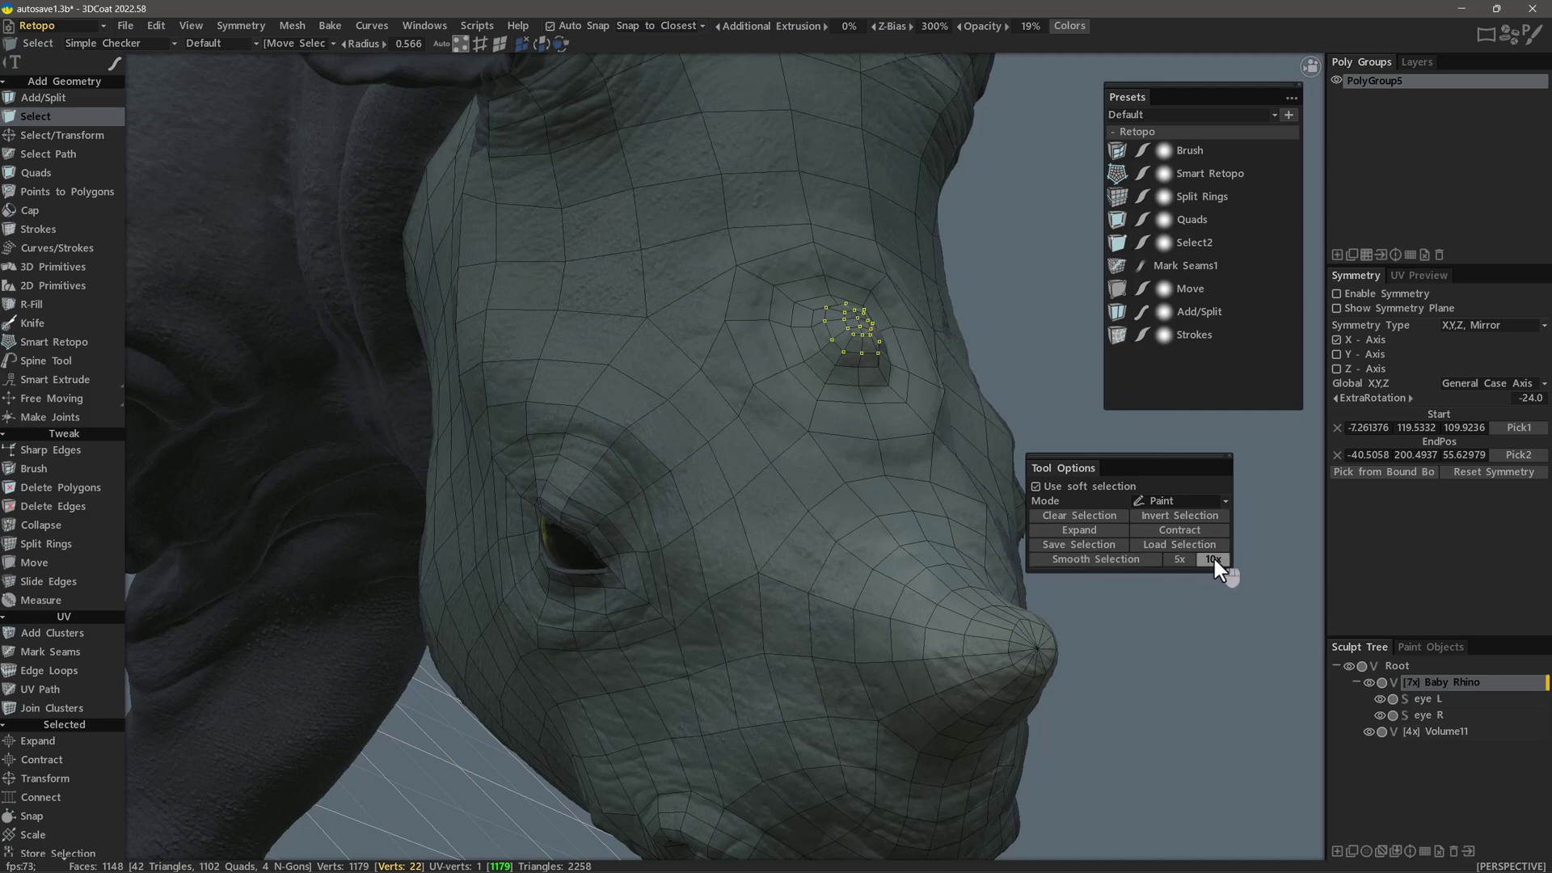
pyautogui.click(1220, 570)
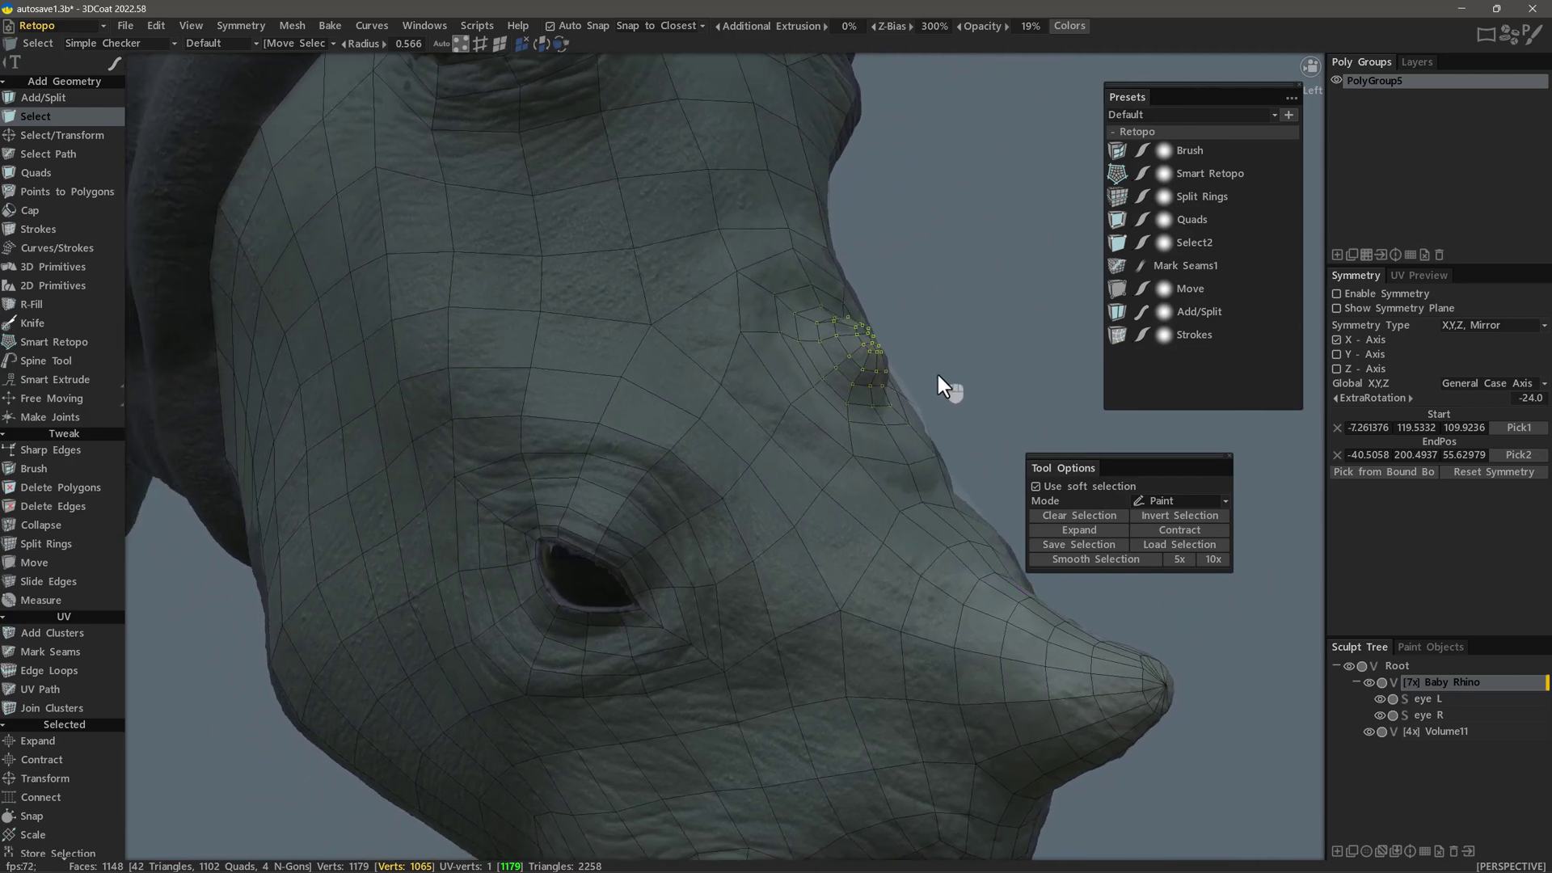
# Relax the soft-selected horn vertices twice via the Entire mesh Relax command
pyautogui.click(931, 367)
pyautogui.rightClick(931, 370)
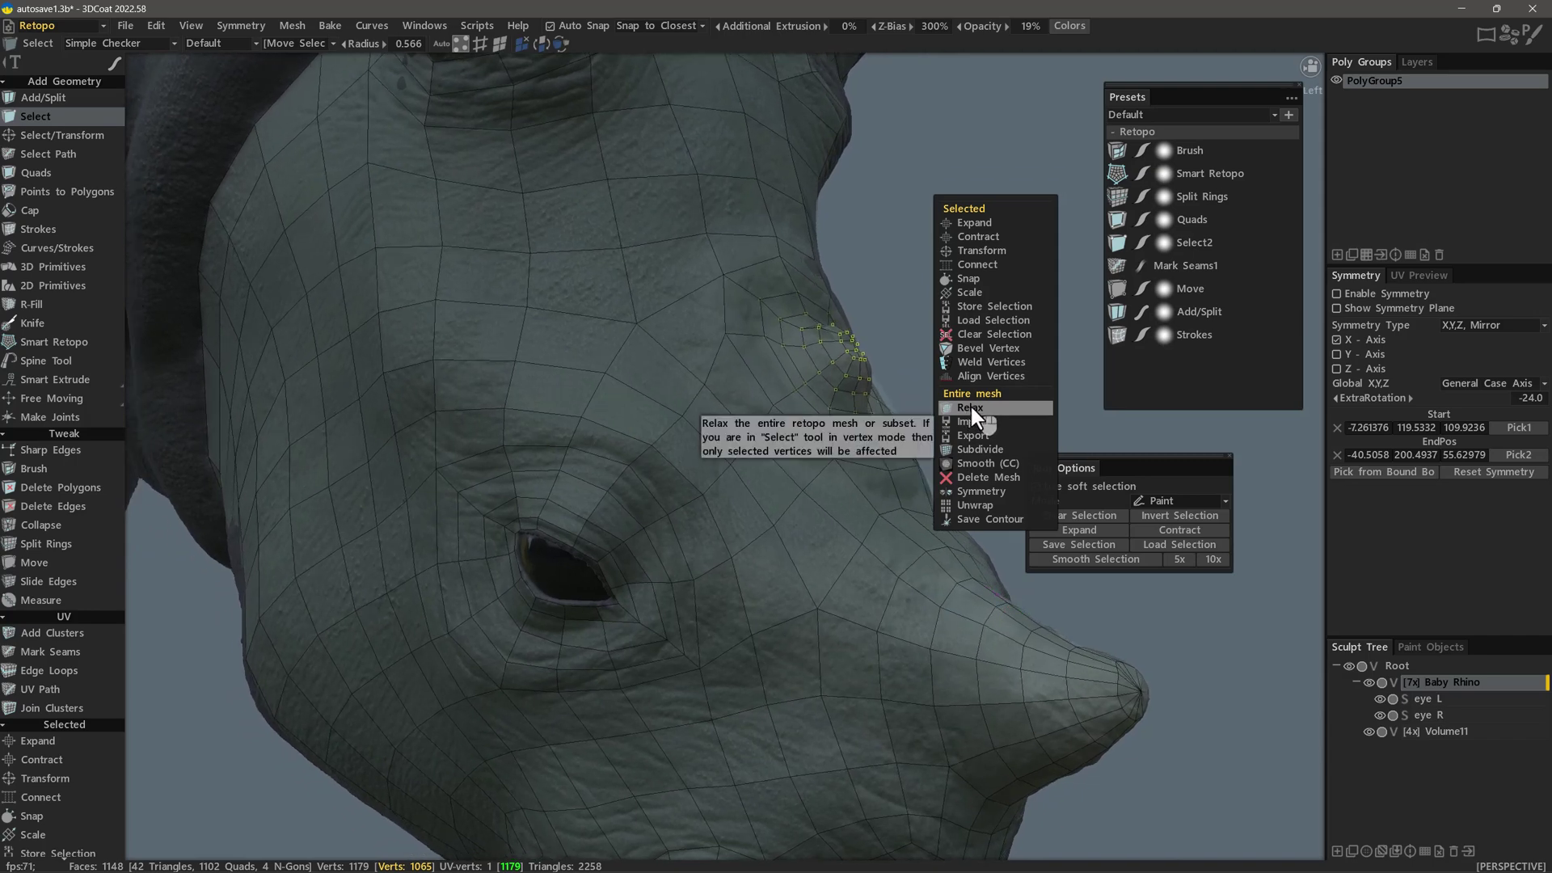
pyautogui.rightClick(70, 701)
pyautogui.click(75, 661)
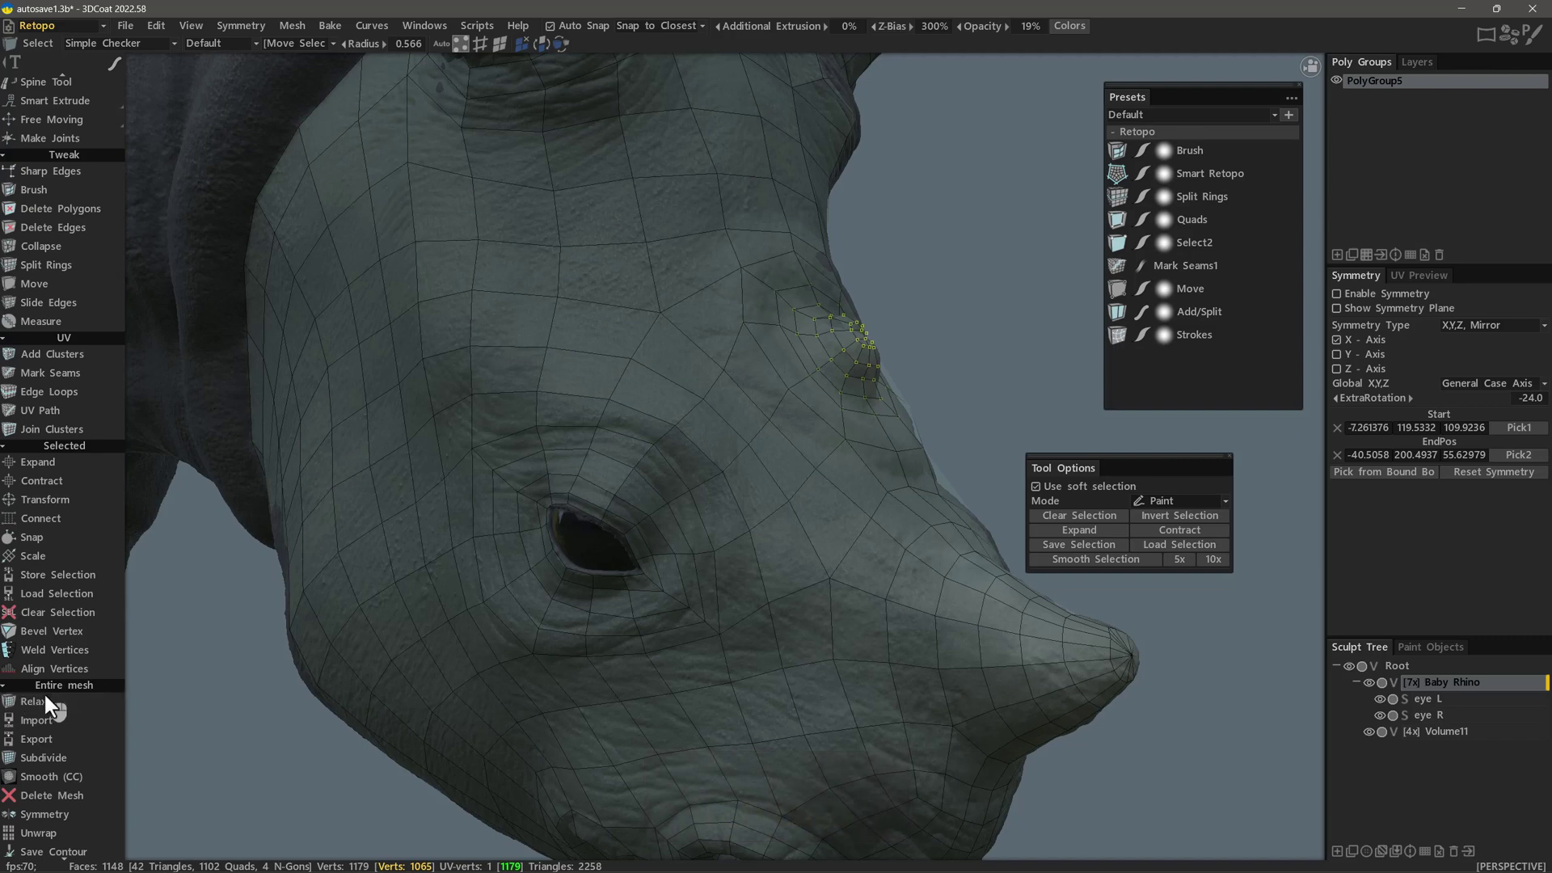
pyautogui.click(72, 717)
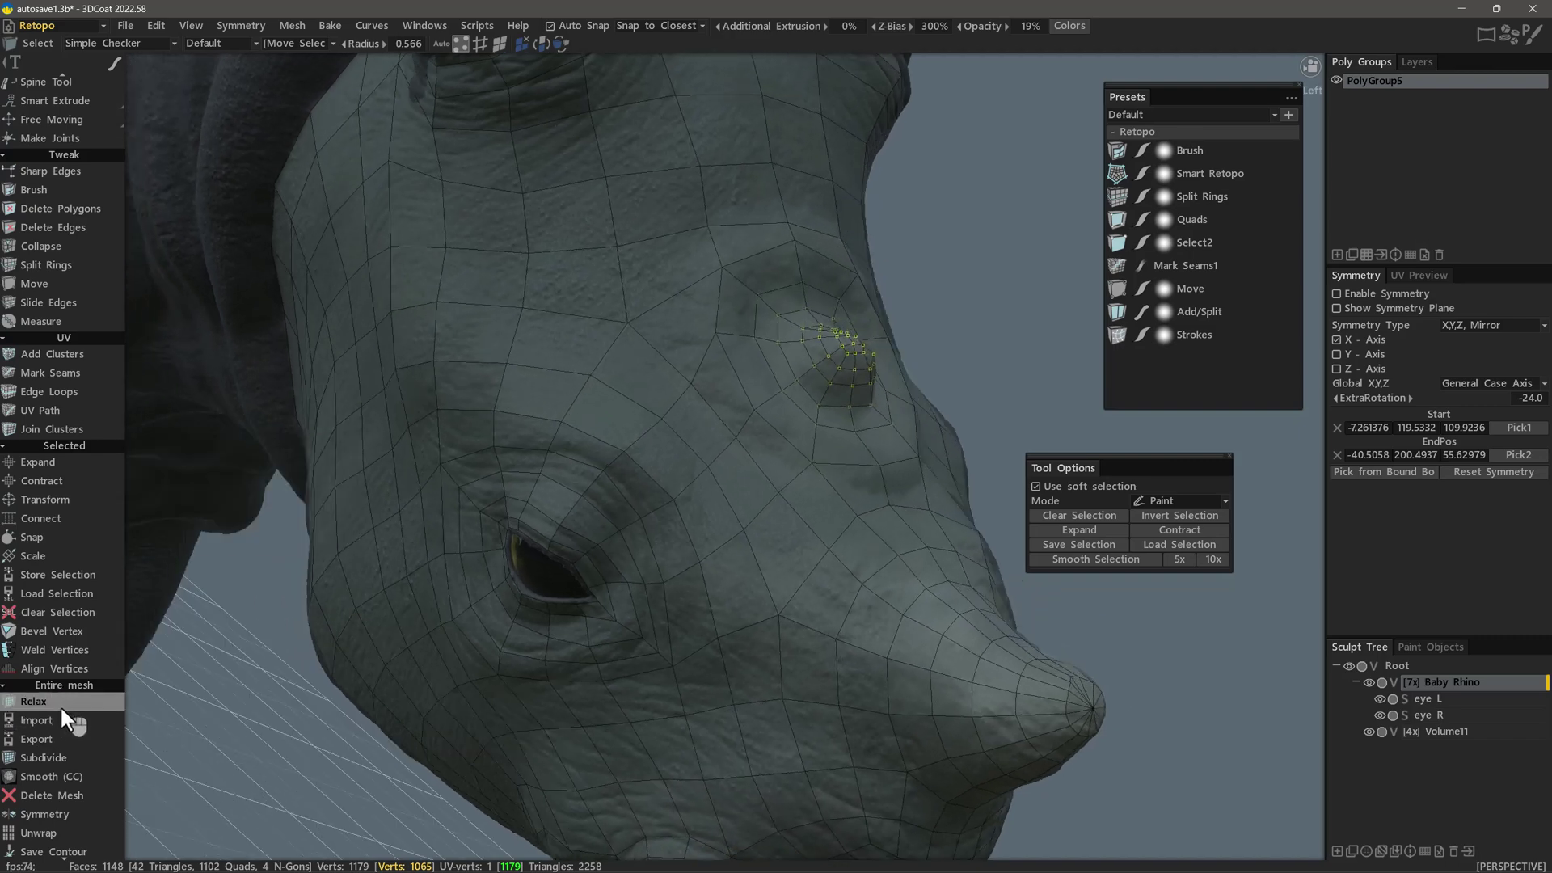
# Smooth the soft-selection falloff several more times to widen it around the horn bump
pyautogui.click(63, 718)
pyautogui.click(75, 707)
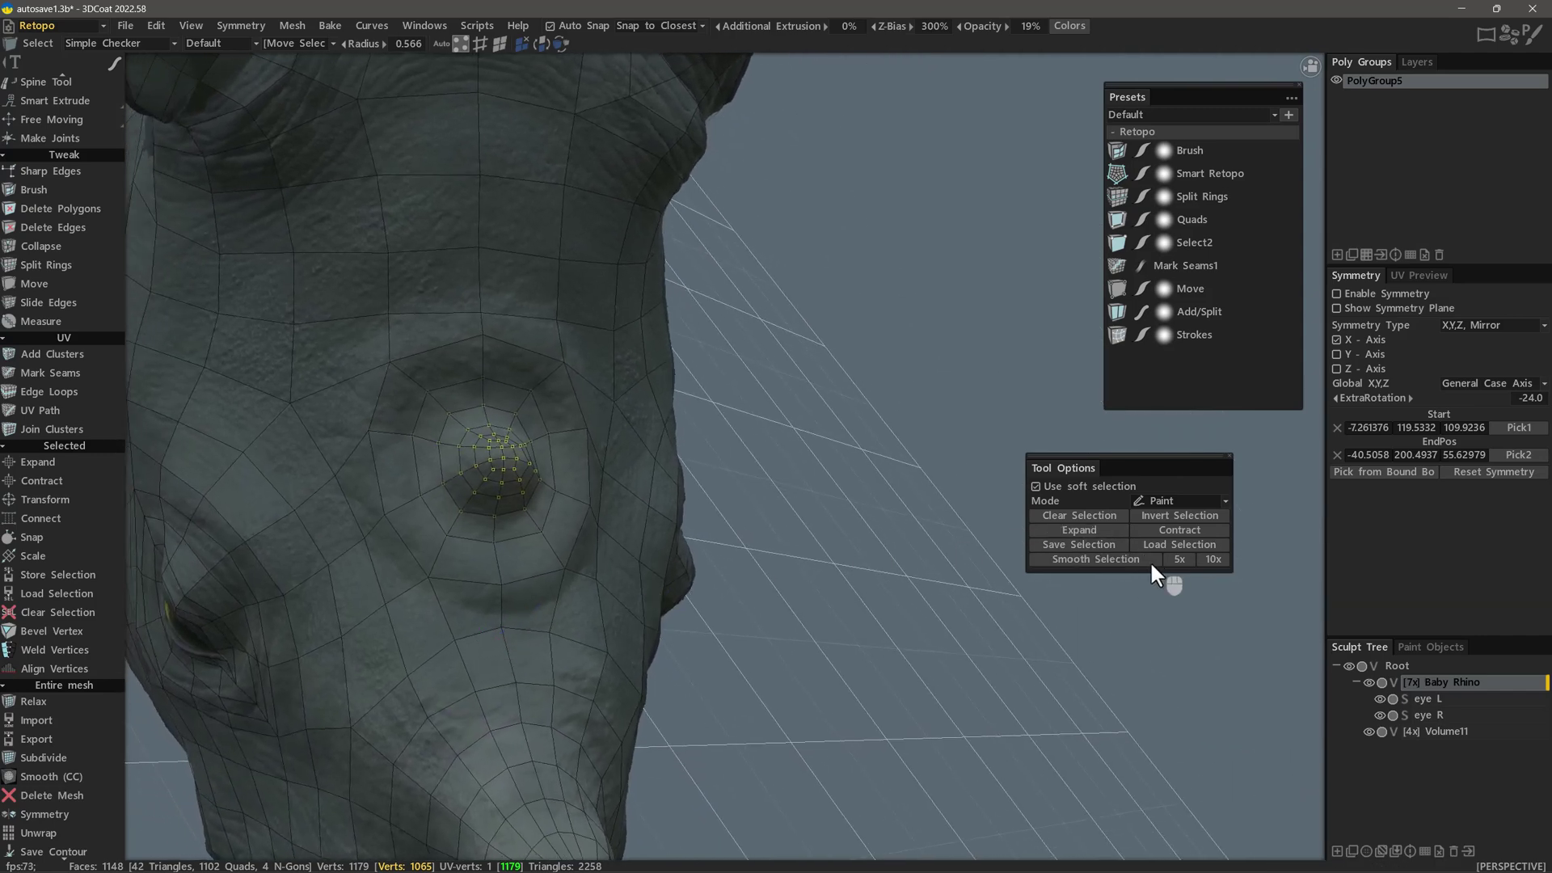
pyautogui.click(1103, 539)
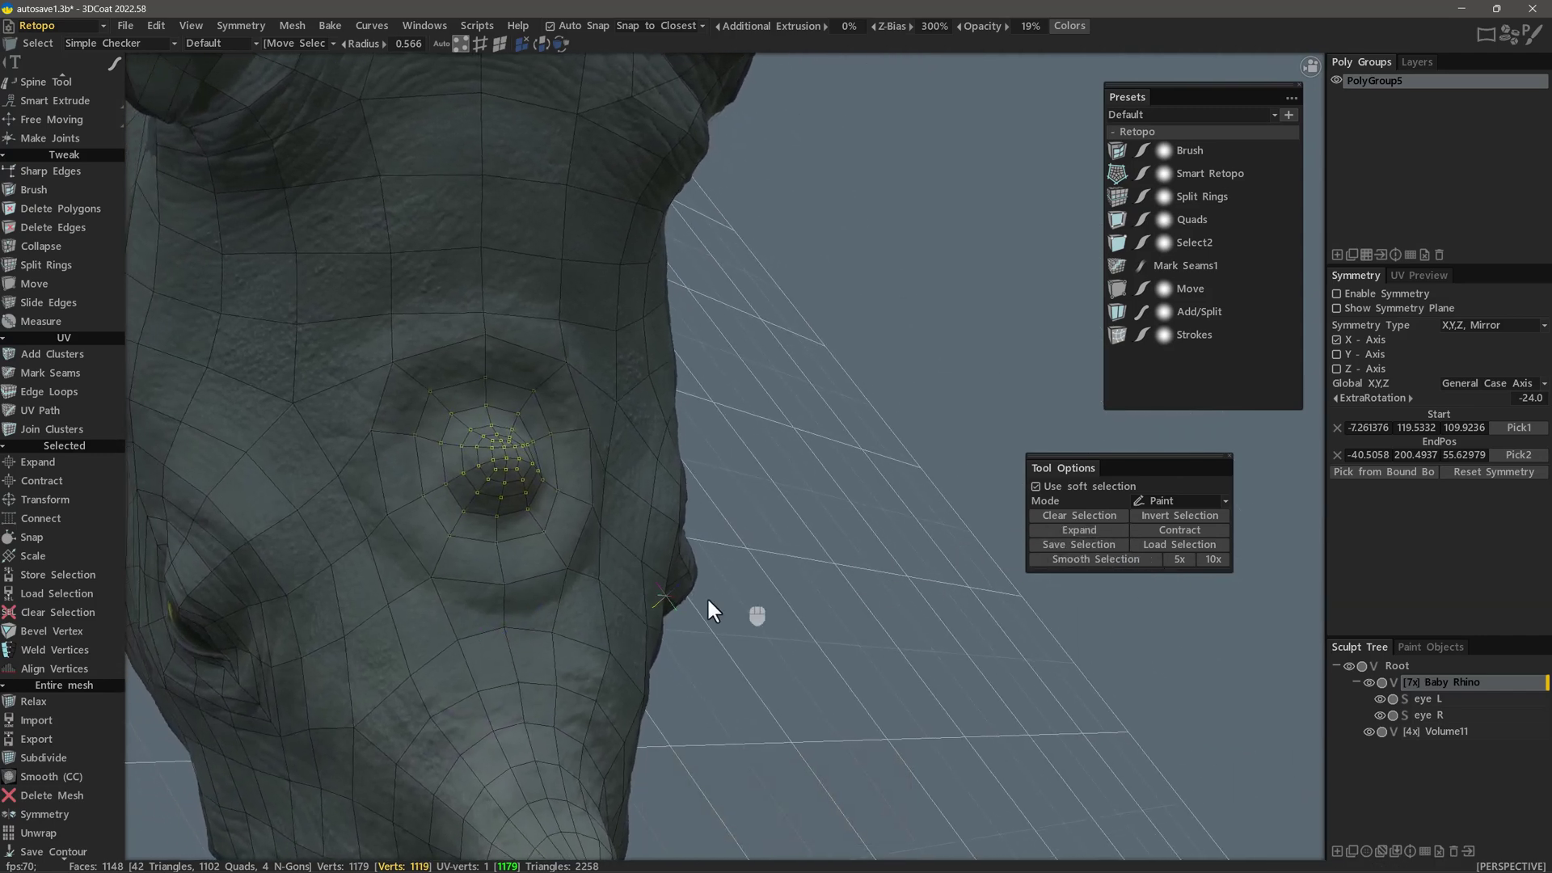
pyautogui.click(51, 713)
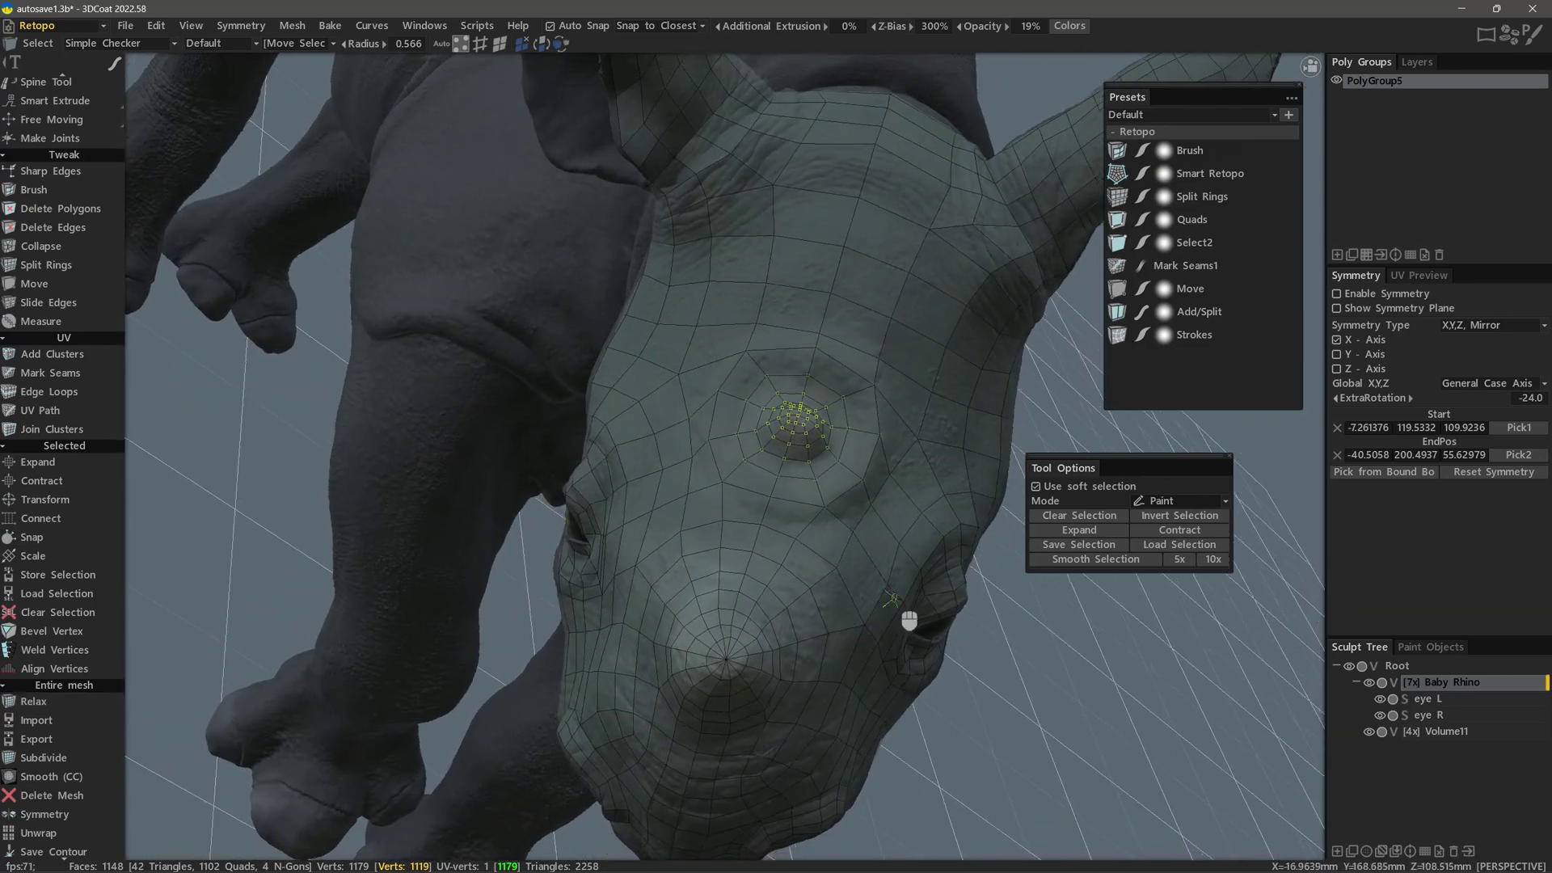
# Set the soft-selection Mode to Sphere
pyautogui.click(1088, 521)
pyautogui.click(1184, 513)
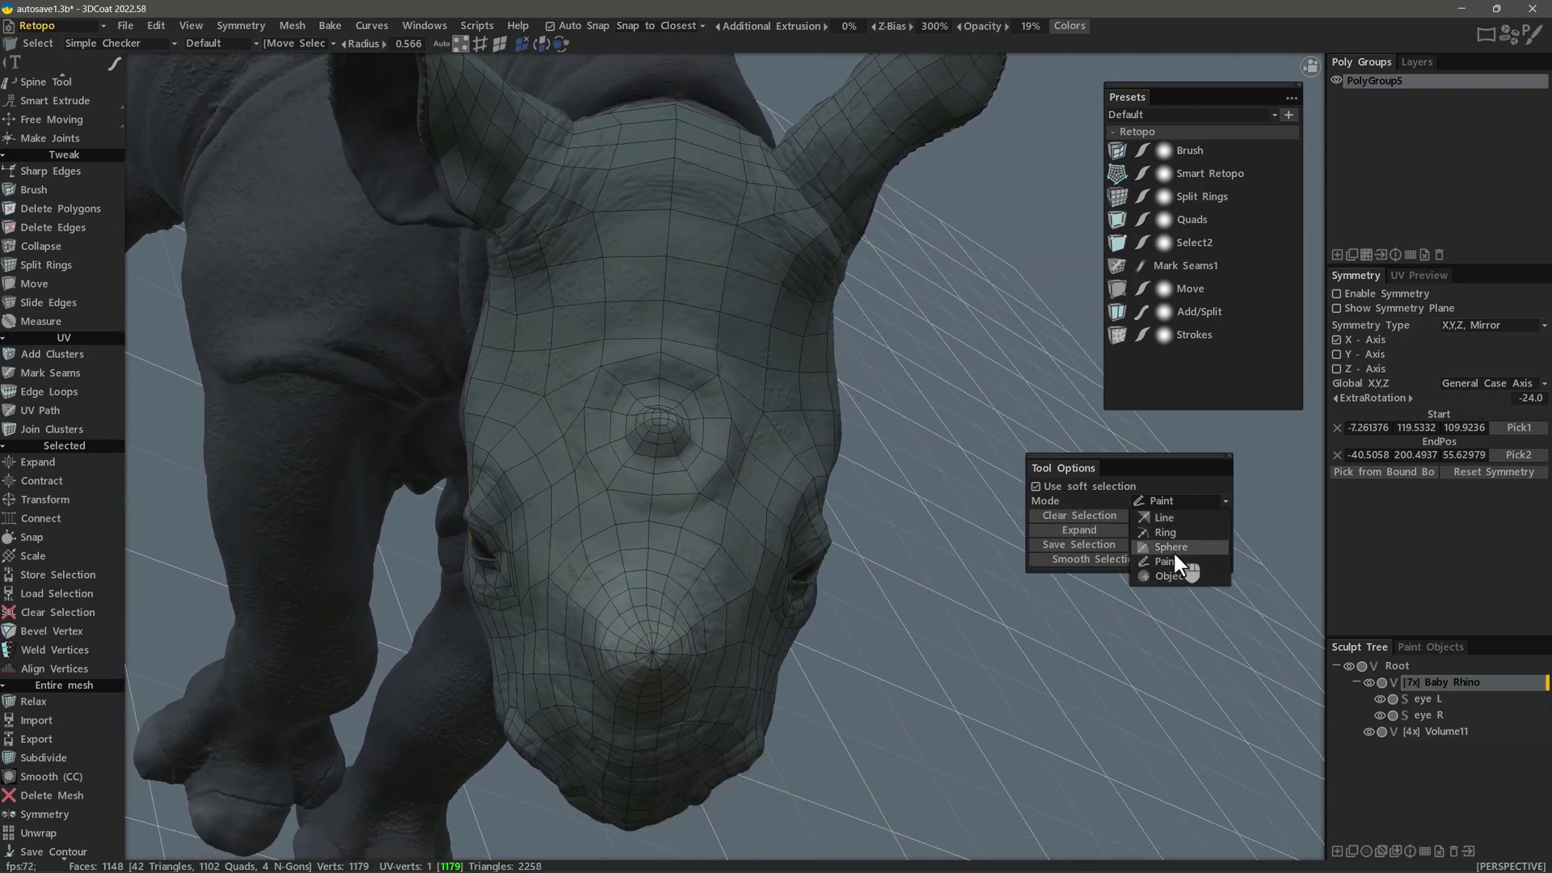
pyautogui.click(1185, 558)
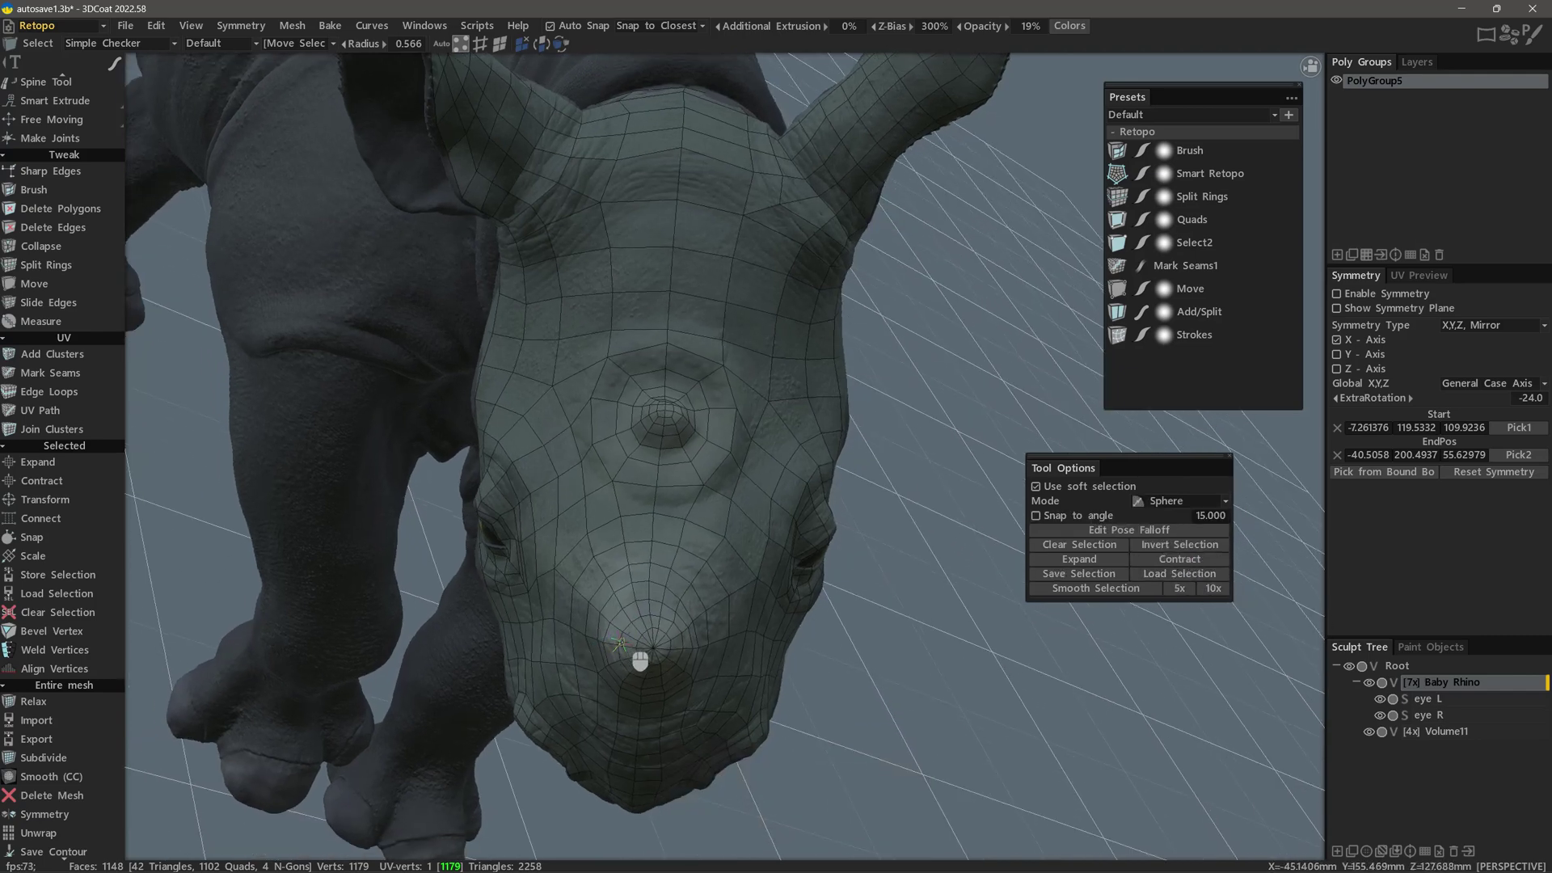
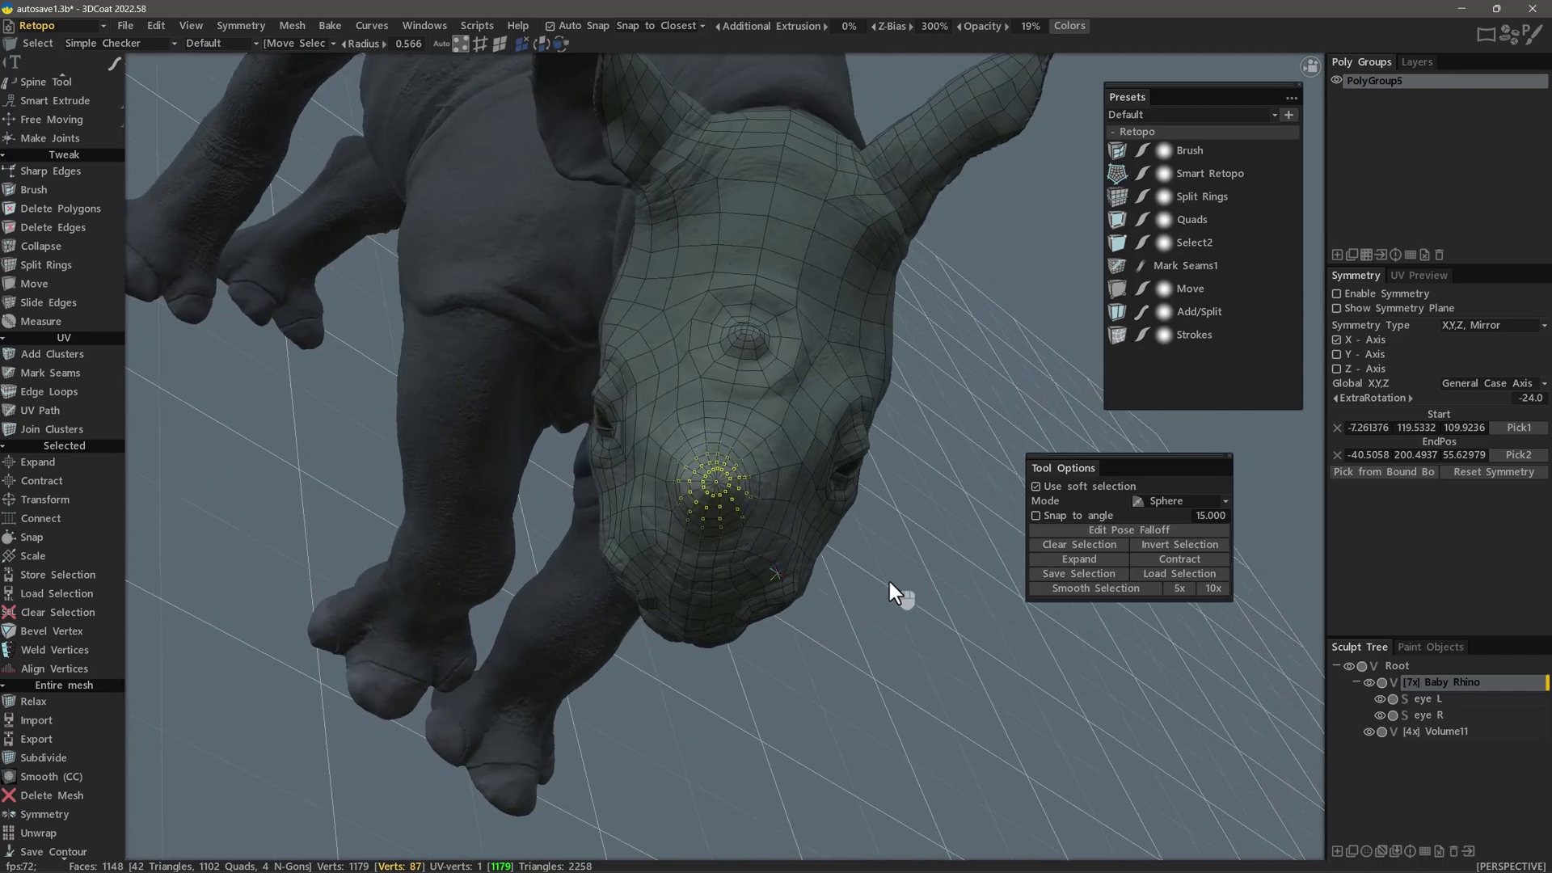
# Select the nose-tip vertices and Relax them twice from the right-click menu
pyautogui.click(873, 517)
pyautogui.rightClick(871, 519)
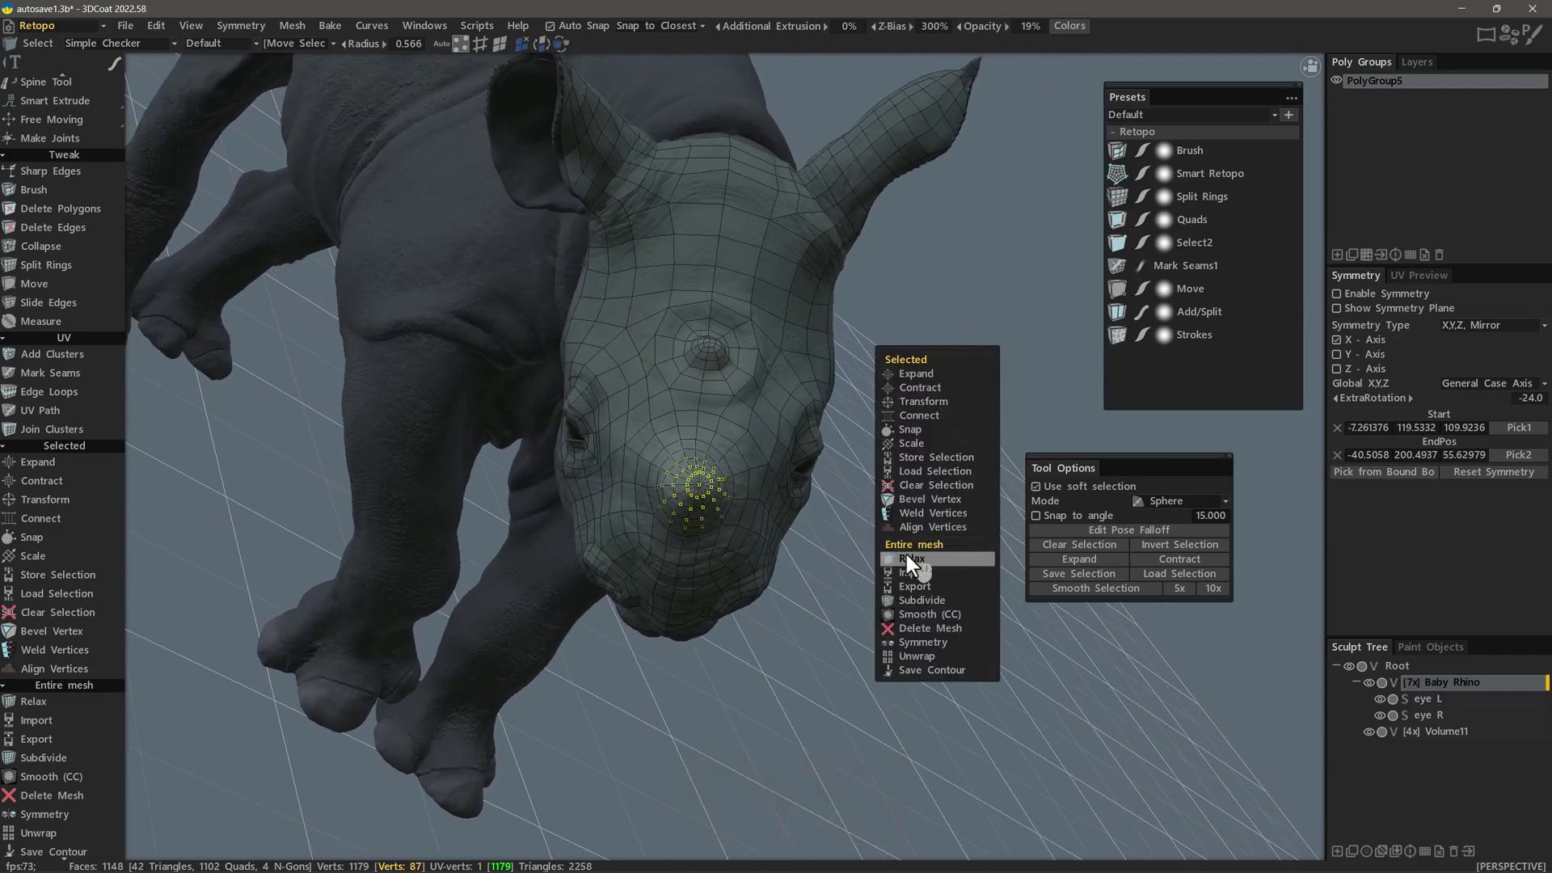
pyautogui.rightClick(918, 565)
pyautogui.click(903, 562)
pyautogui.rightClick(891, 548)
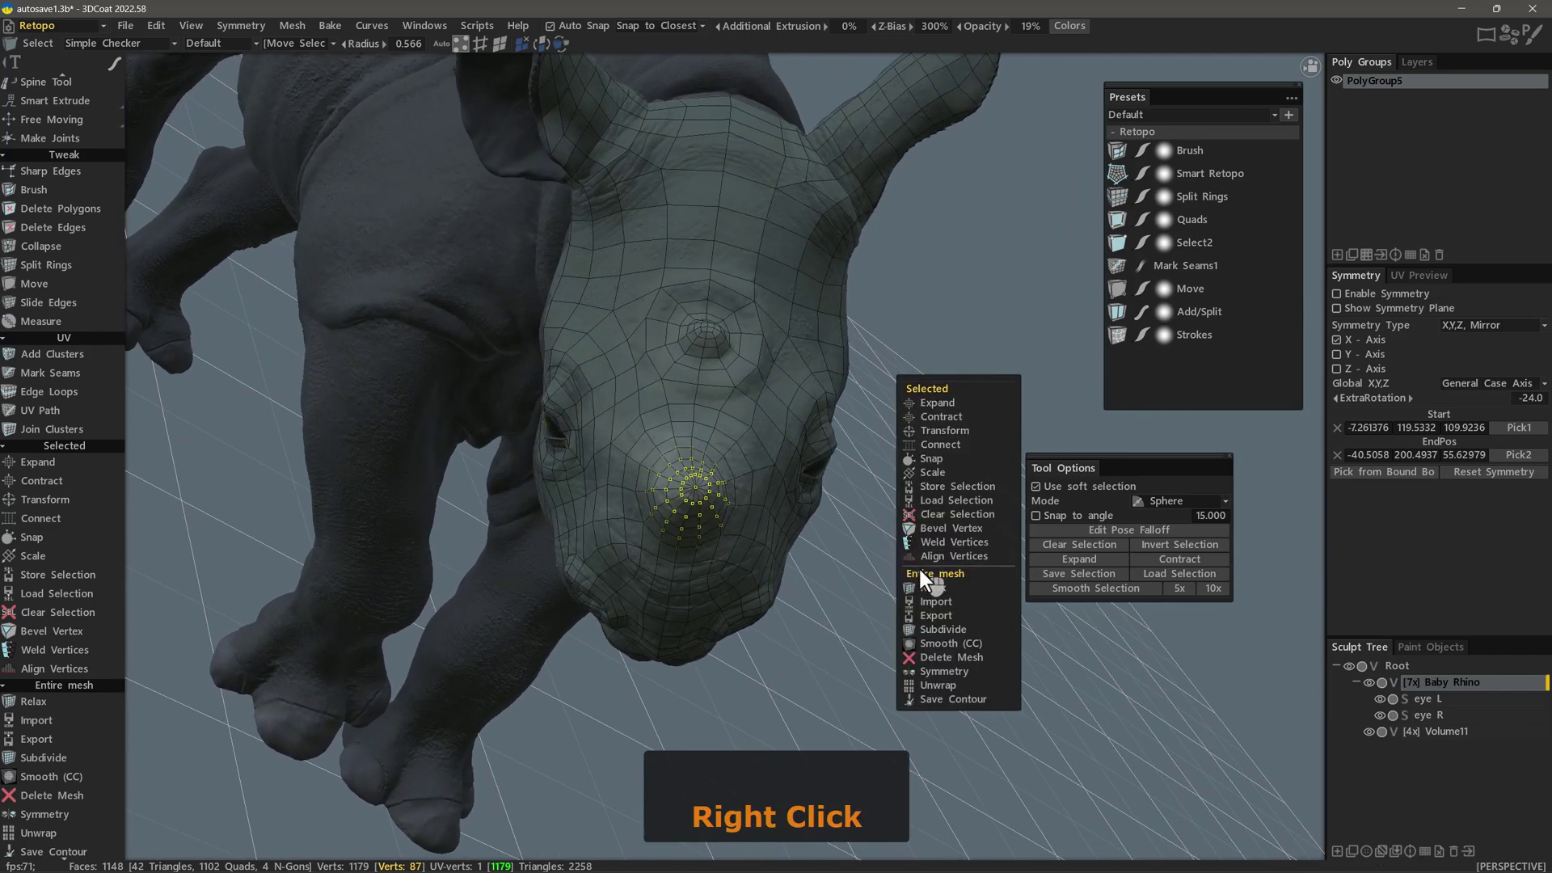
pyautogui.rightClick(935, 593)
pyautogui.click(934, 593)
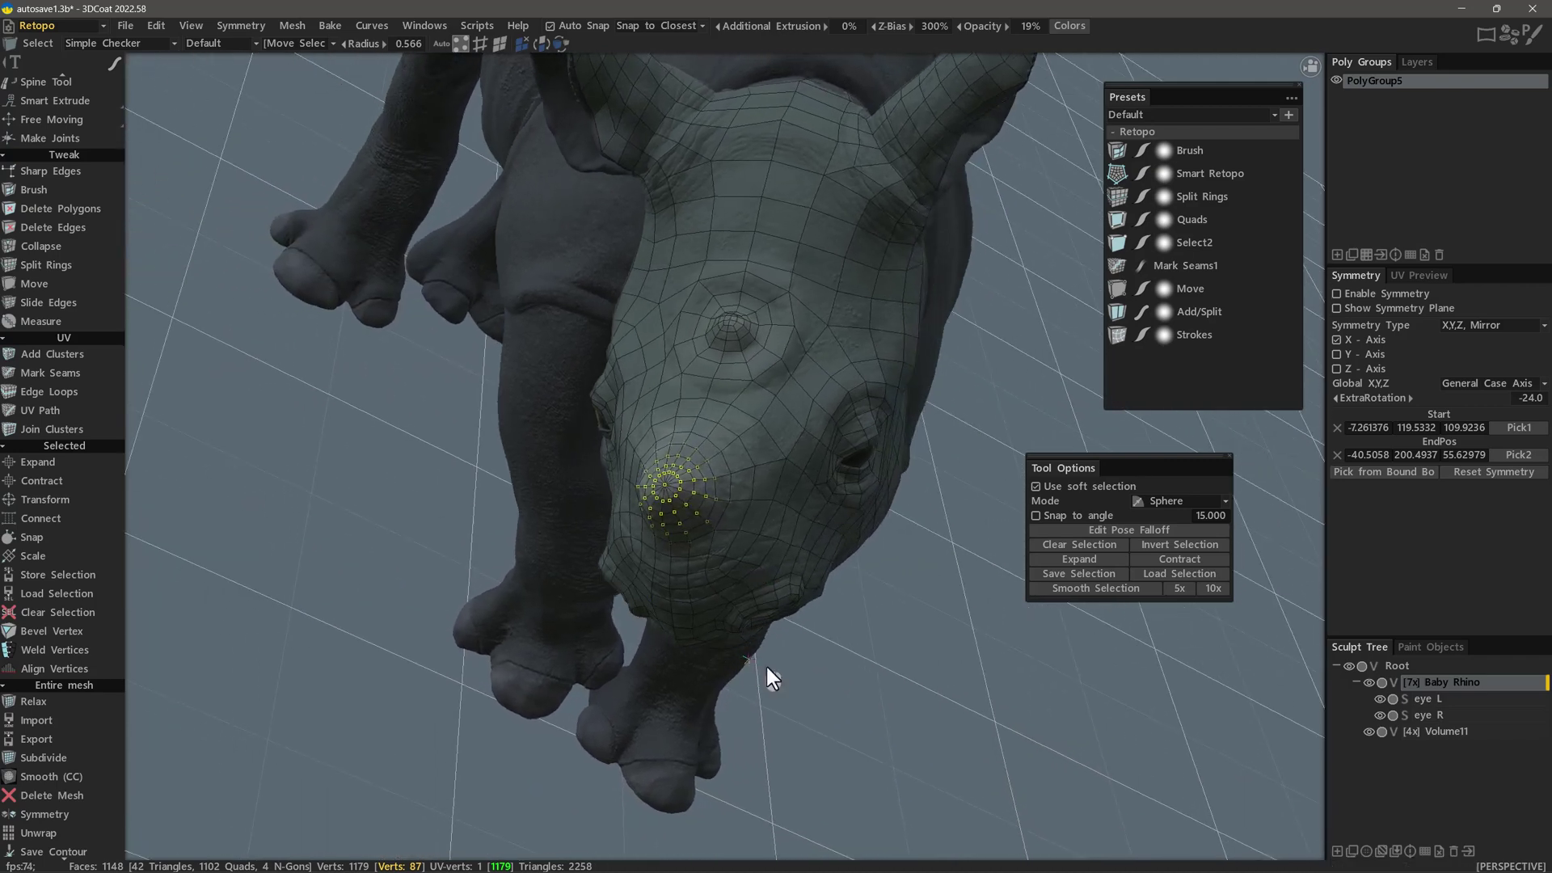
# Clear the nose-tip selection and reopen the soft-selection mode list
pyautogui.click(805, 683)
pyautogui.press('Escape')
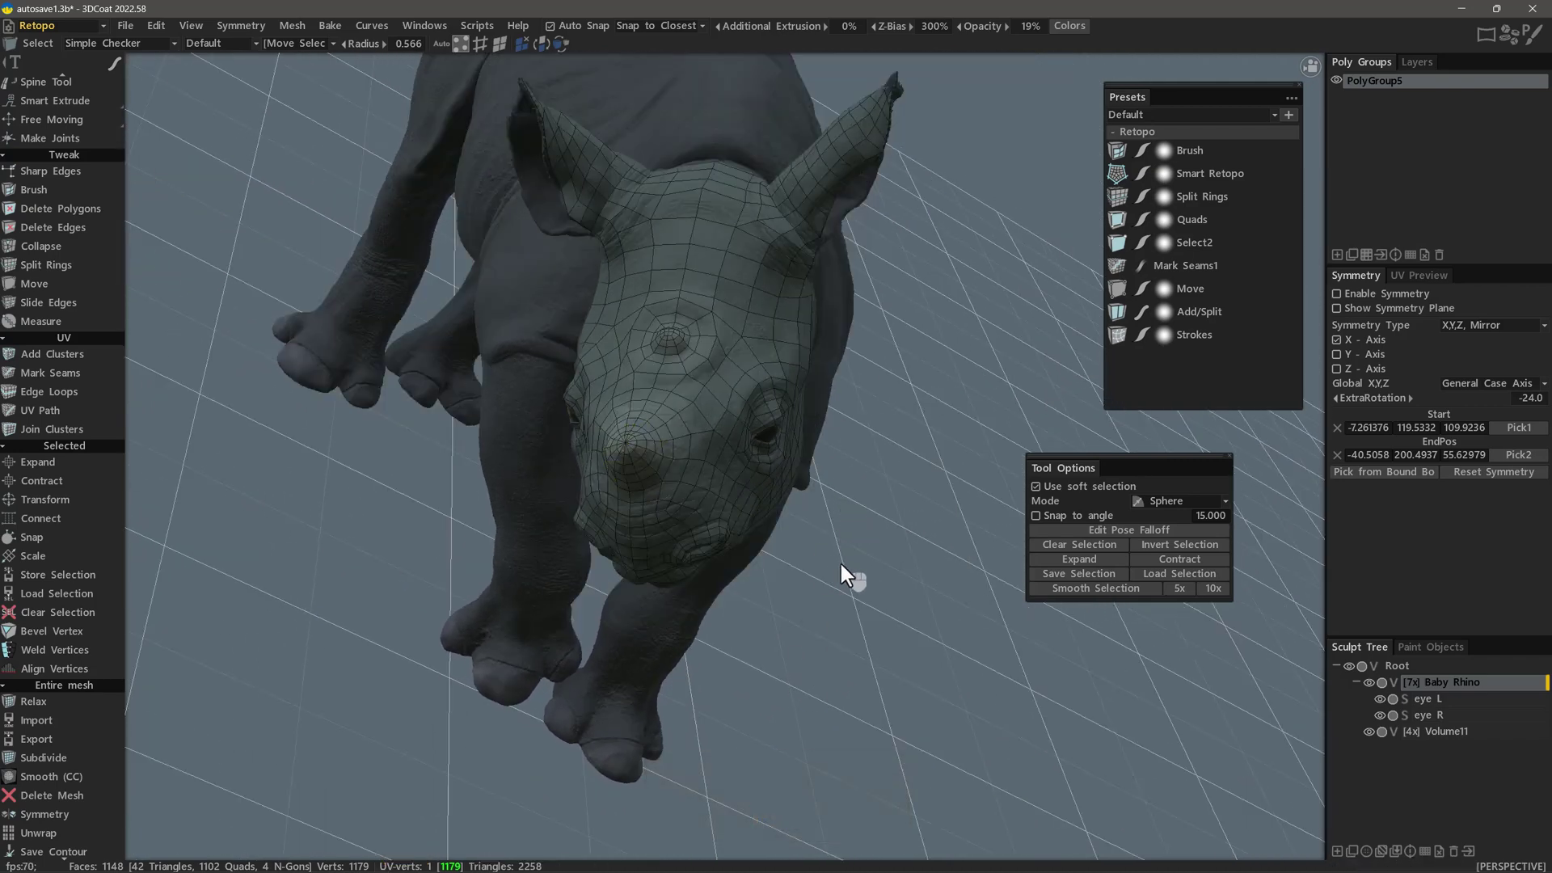
pyautogui.press('Escape')
pyautogui.click(1187, 549)
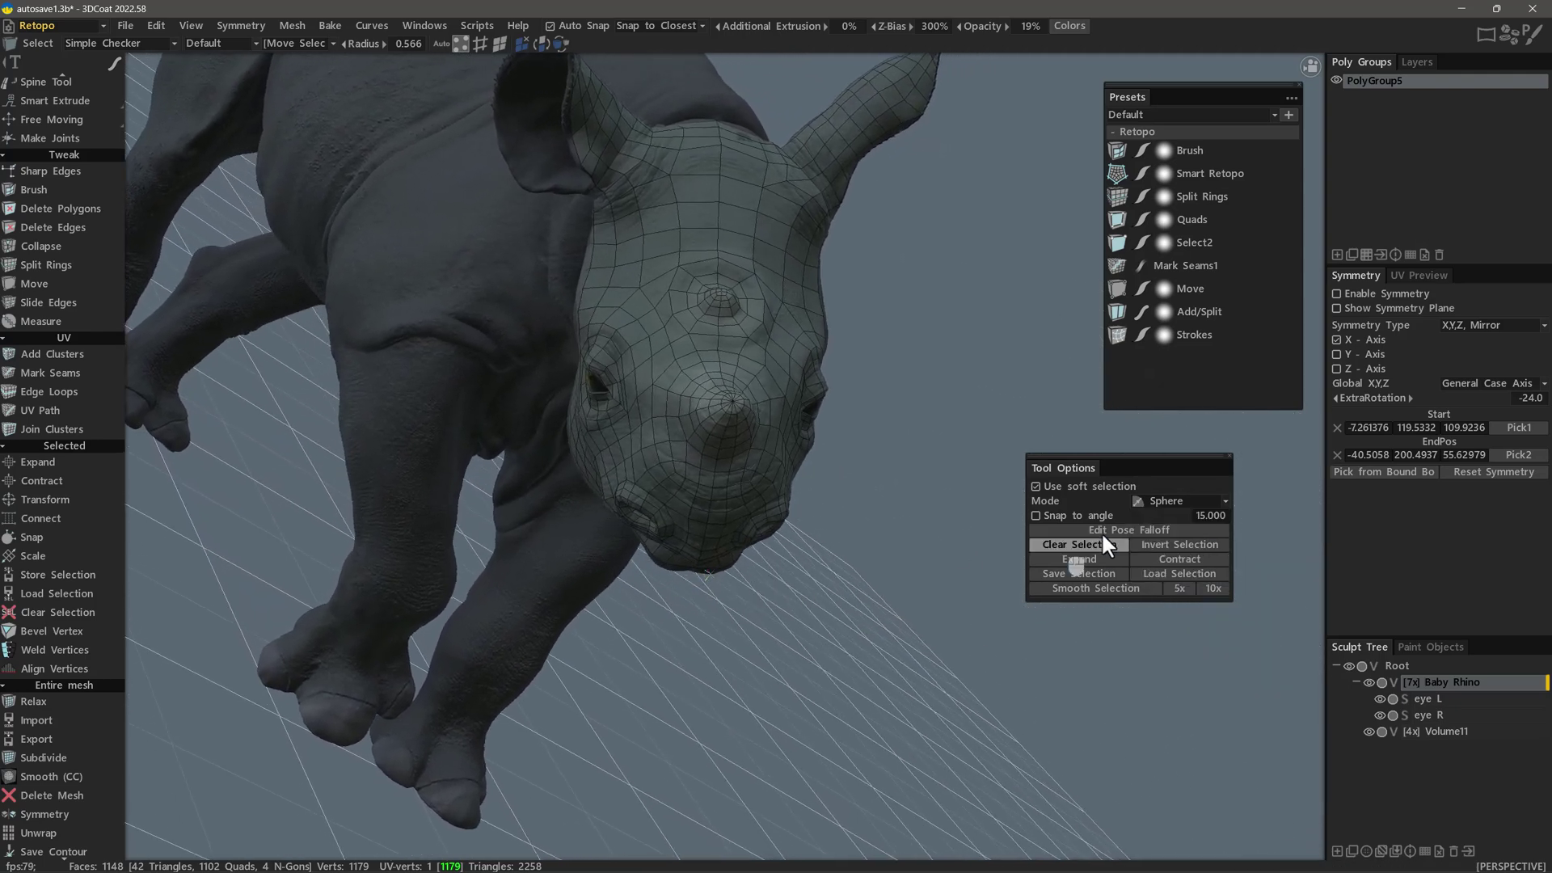
# Switch soft selection to Line mode, draw line selections on each side of the head and clear them
pyautogui.click(1184, 508)
pyautogui.click(1178, 524)
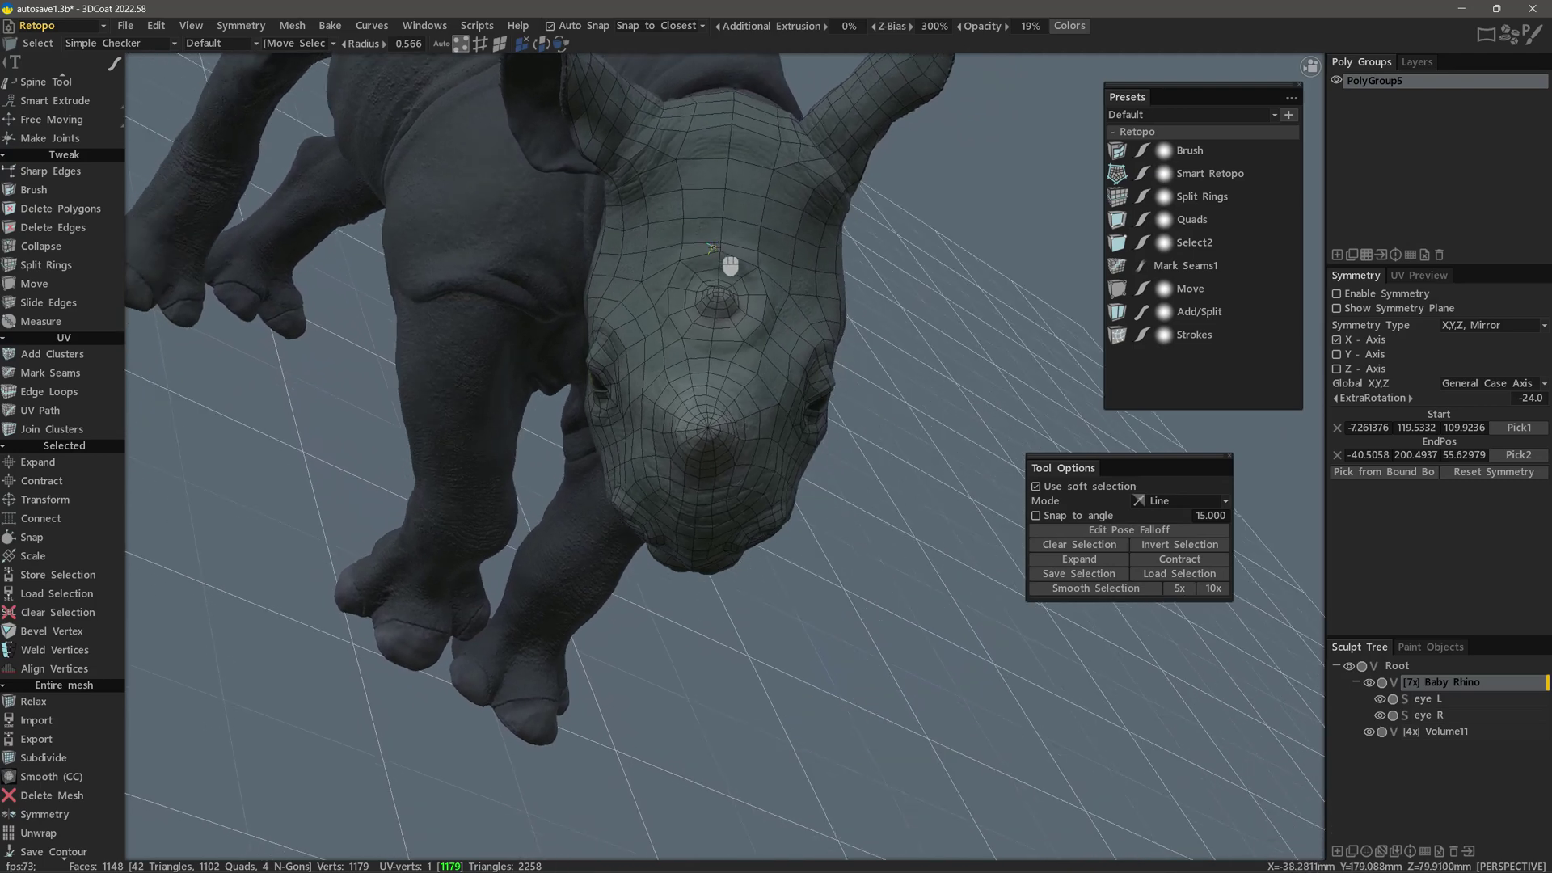
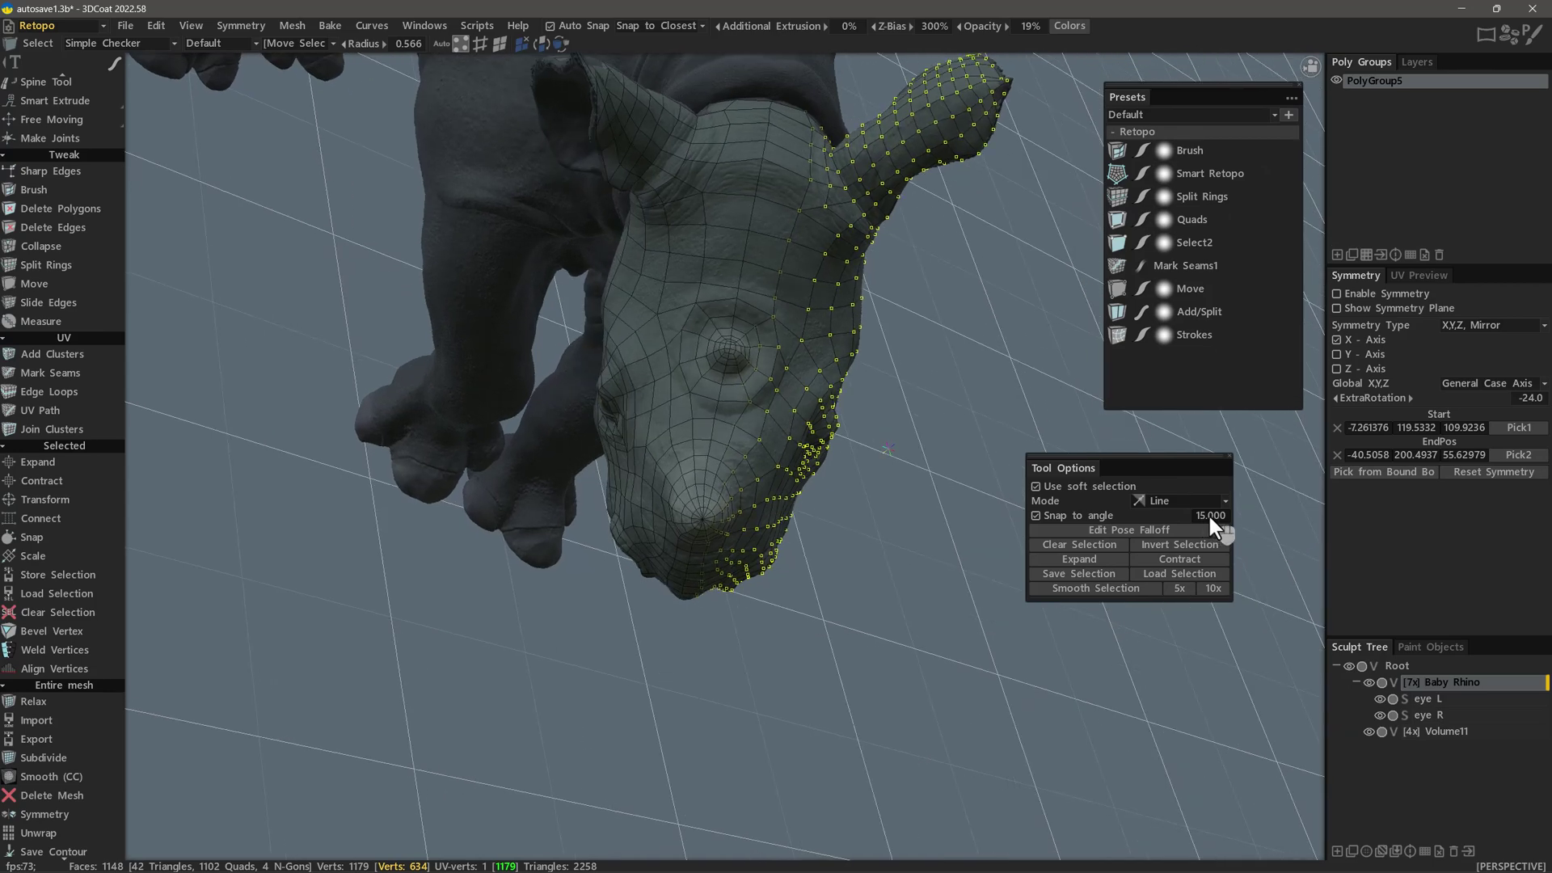
pyautogui.press('Escape')
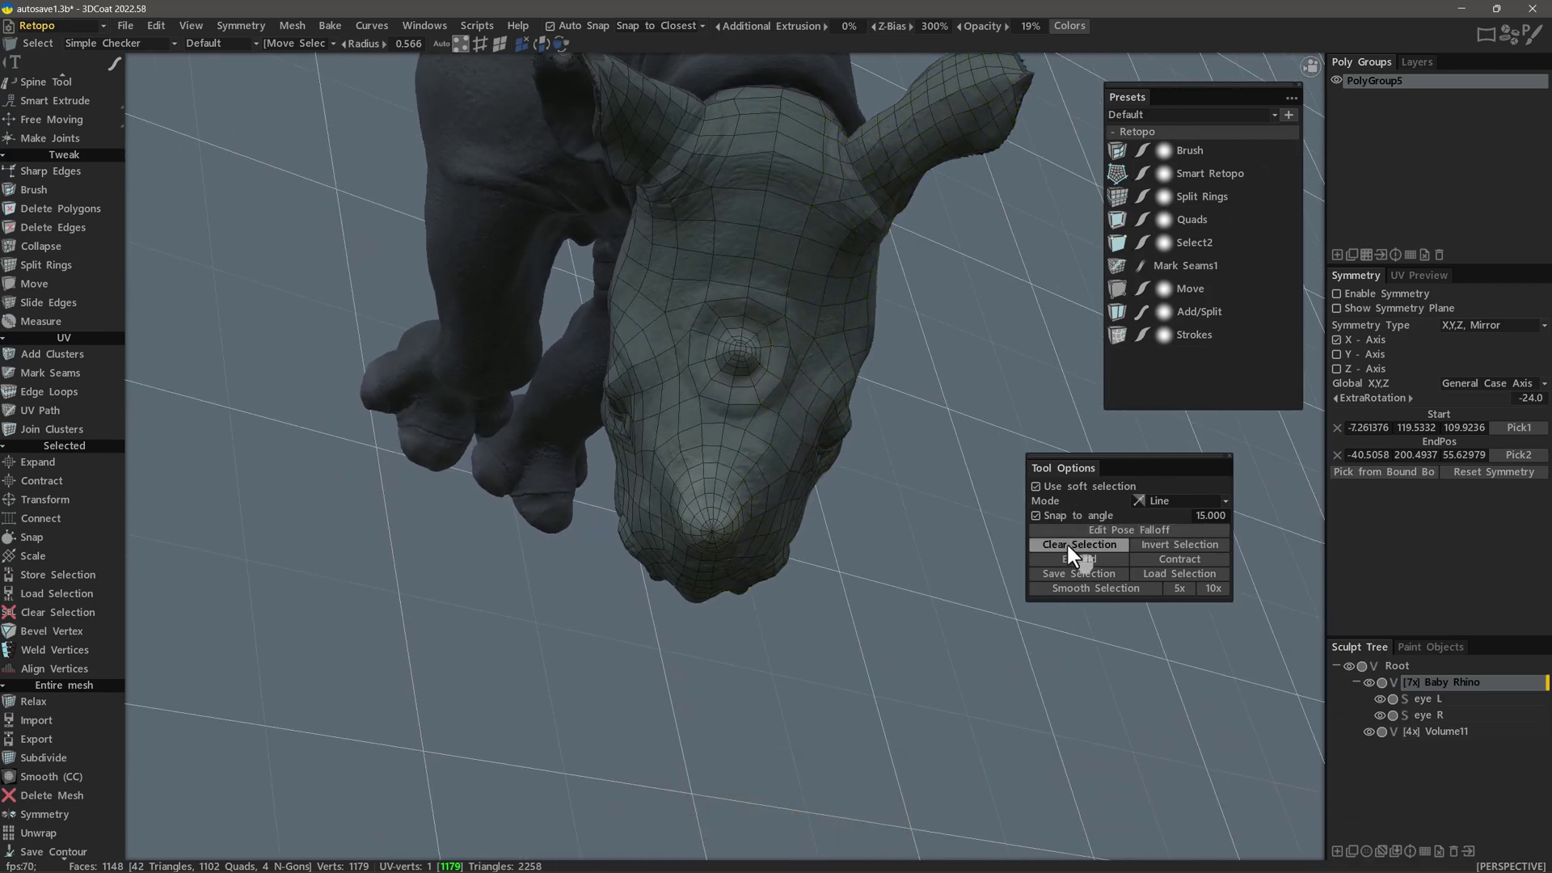
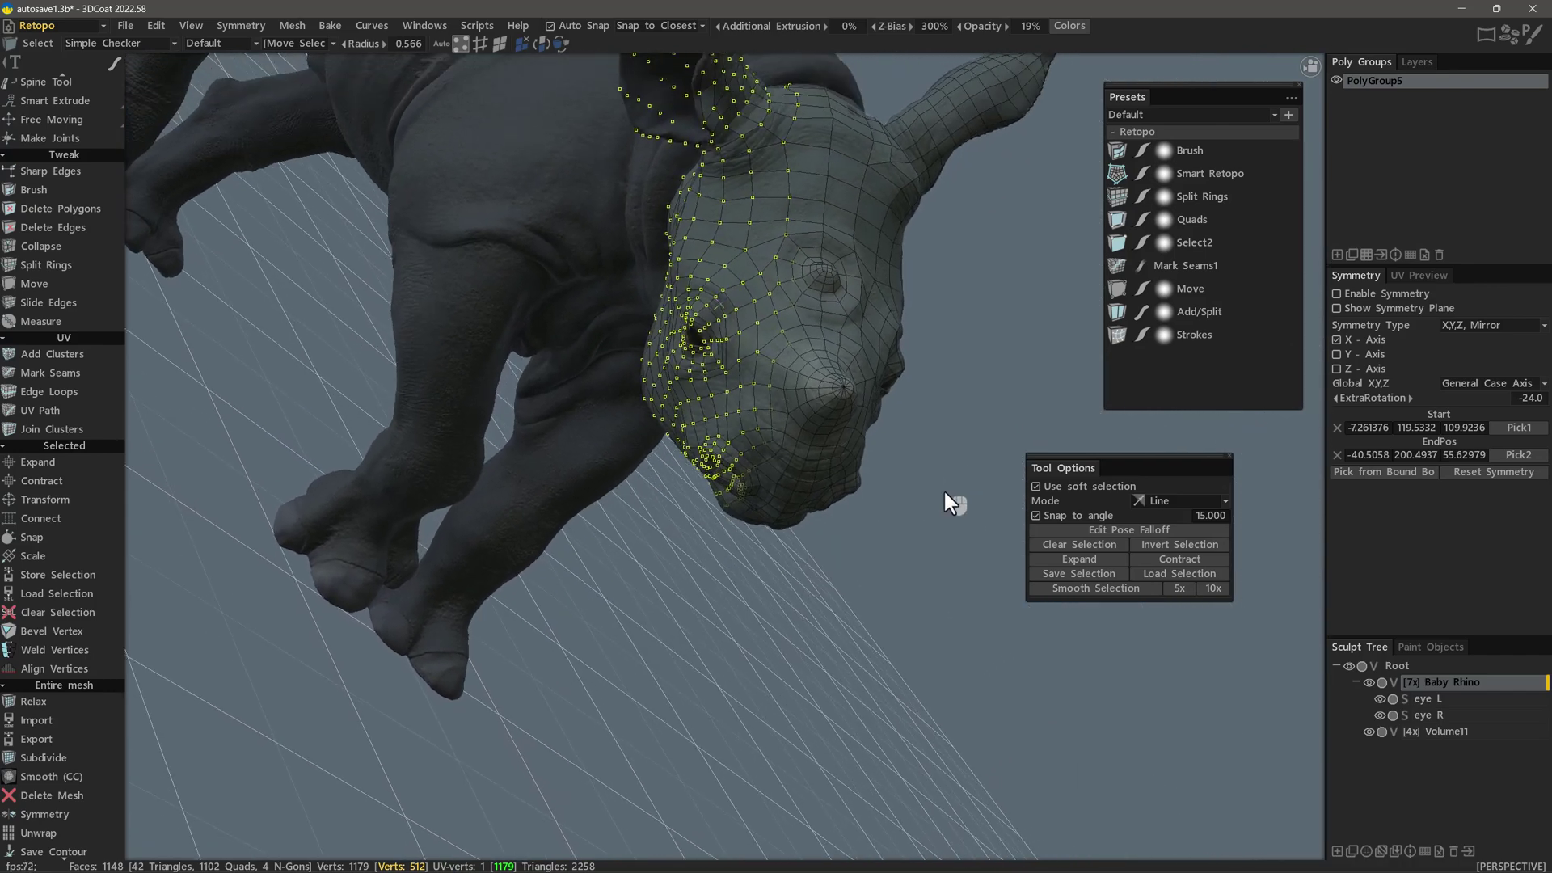
pyautogui.press('Escape')
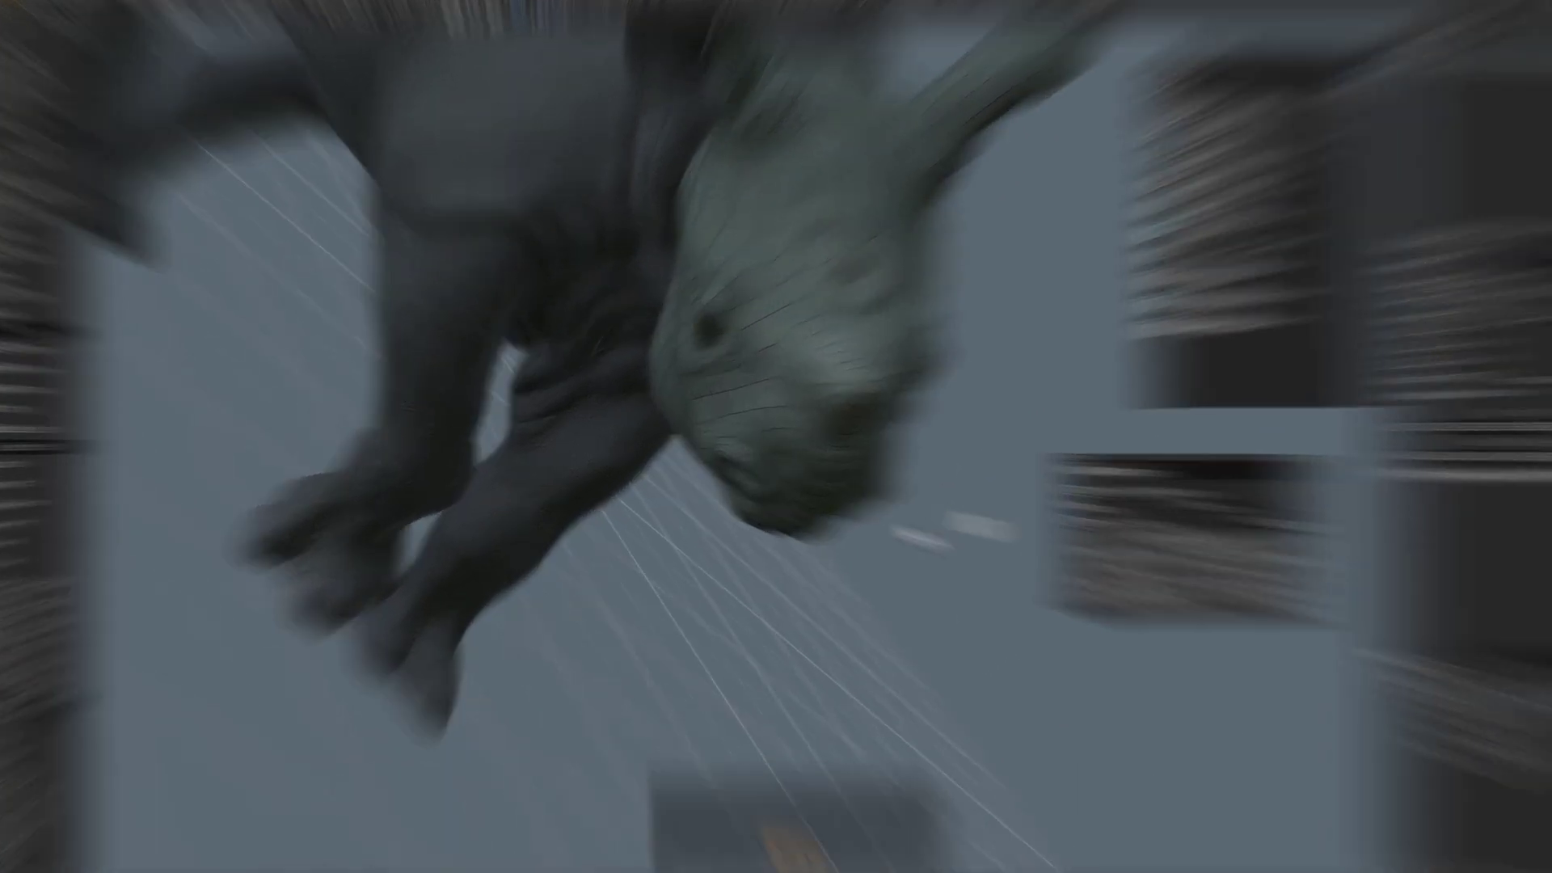